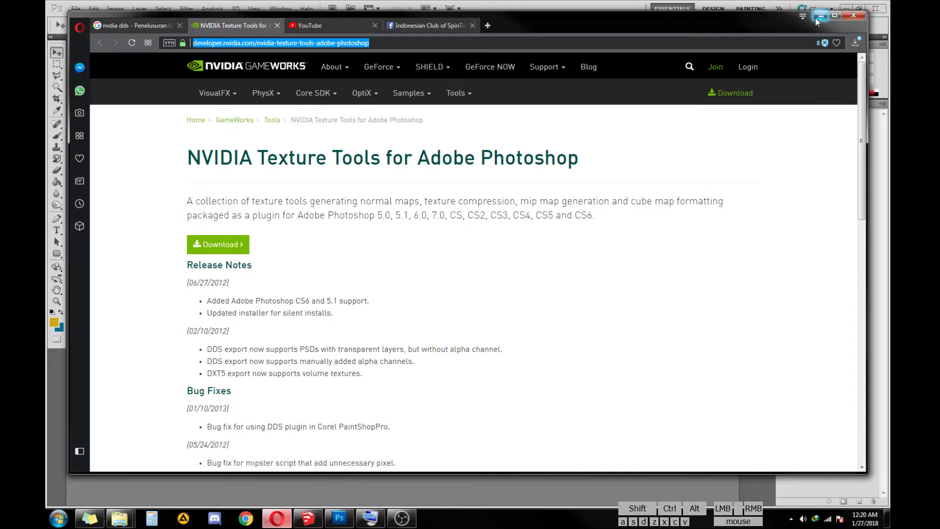
- Minimize Opera and Photoshop so the desktop is showing
{"action": "left_click", "coordinate": [822, 18]}
{"action": "left_click", "coordinate": [453, 320]}
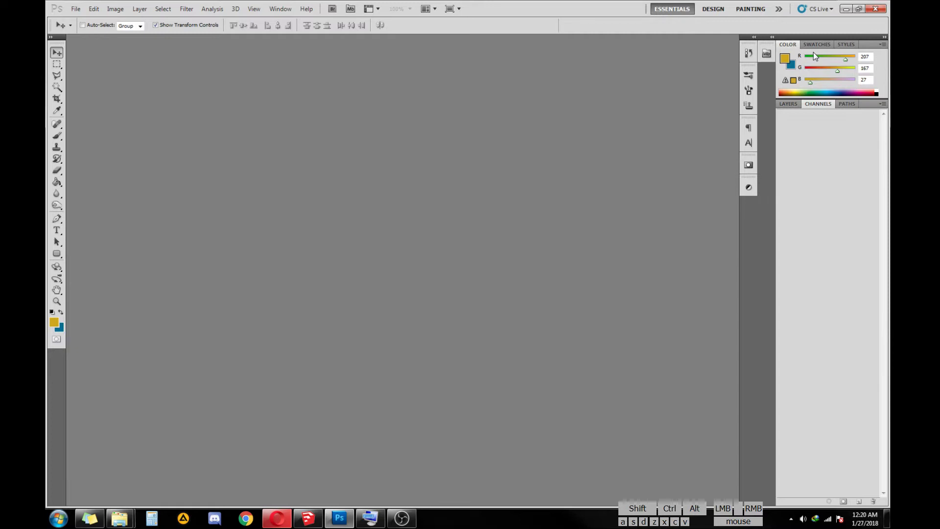
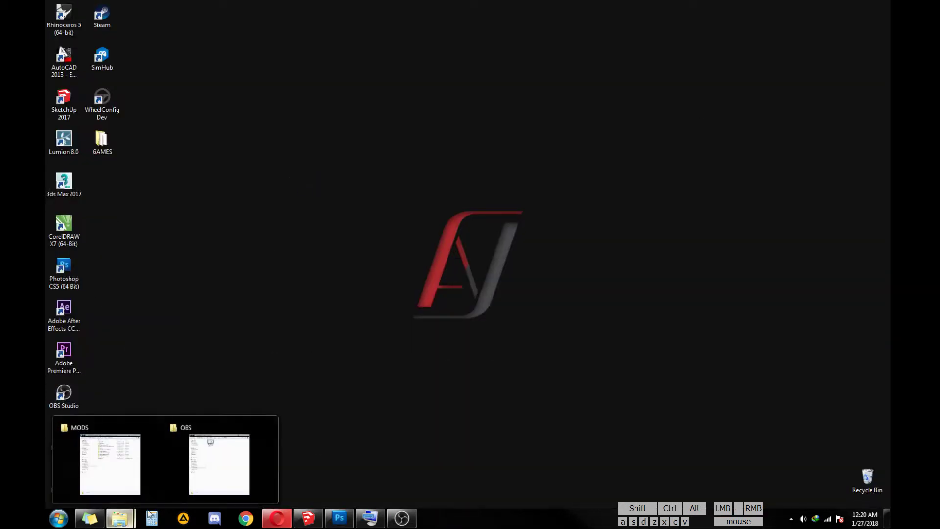
- Bring up the MODS Explorer window and enter the Daihatsu_Feroza_v1.05 - Ganti Warna folder
{"action": "left_click", "coordinate": [268, 429]}
{"action": "left_click", "coordinate": [152, 464]}
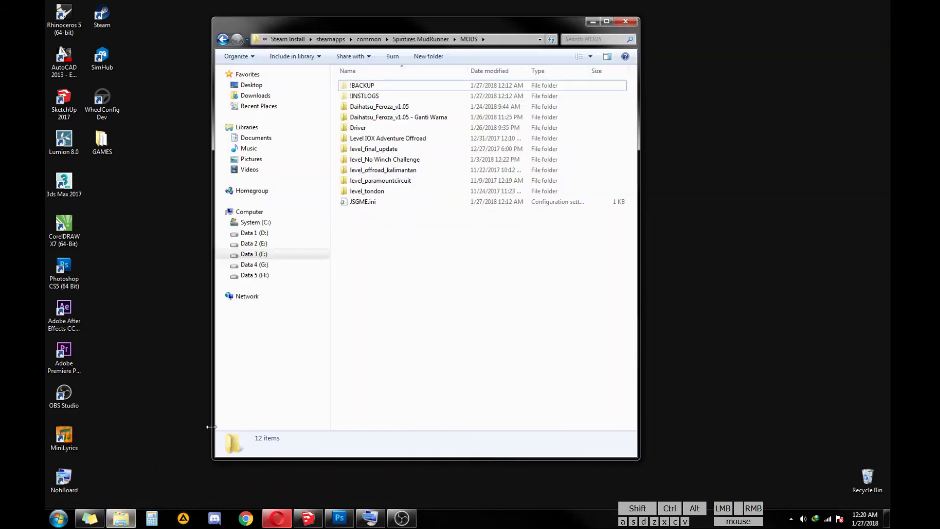
{"action": "left_click", "coordinate": [432, 124]}
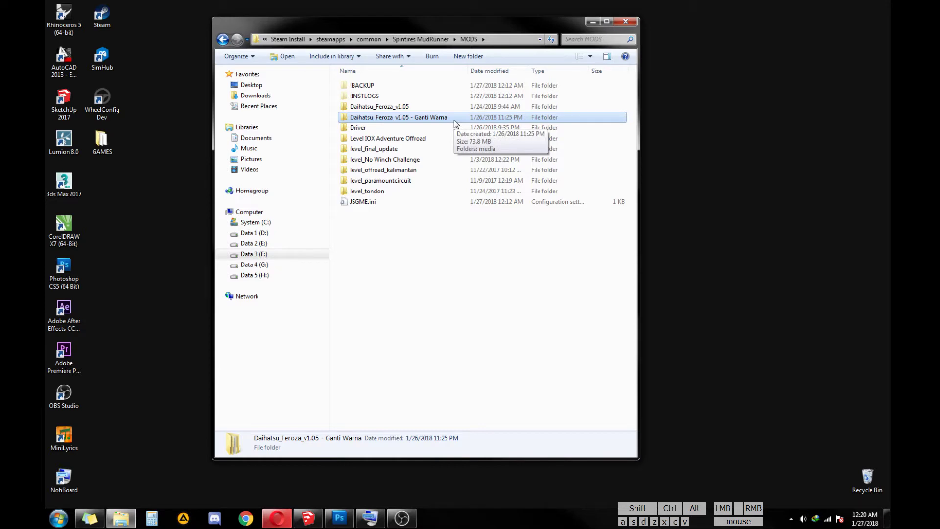
{"action": "left_click", "coordinate": [459, 117]}
- Go into media then the _t texture folder and select r8mjg3b7_d_a.dds
{"action": "double_click", "coordinate": [398, 90]}
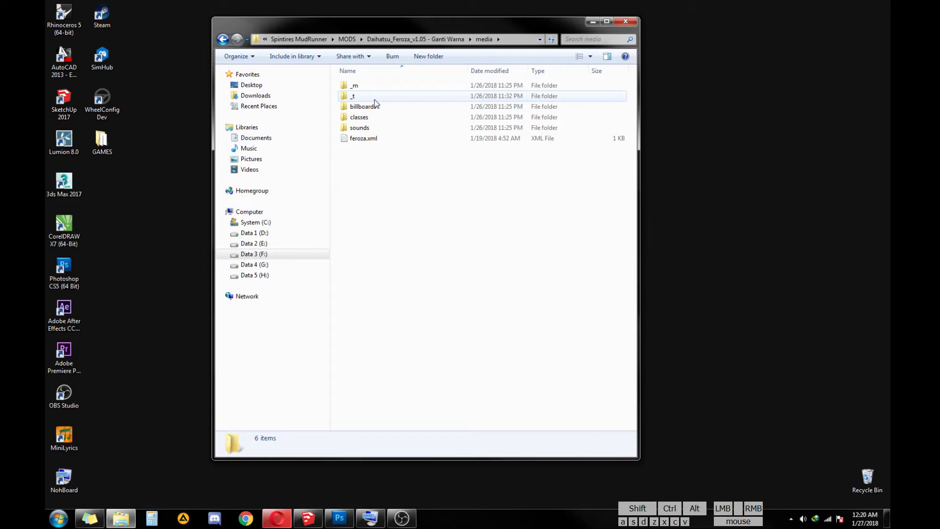
{"action": "double_click", "coordinate": [393, 102]}
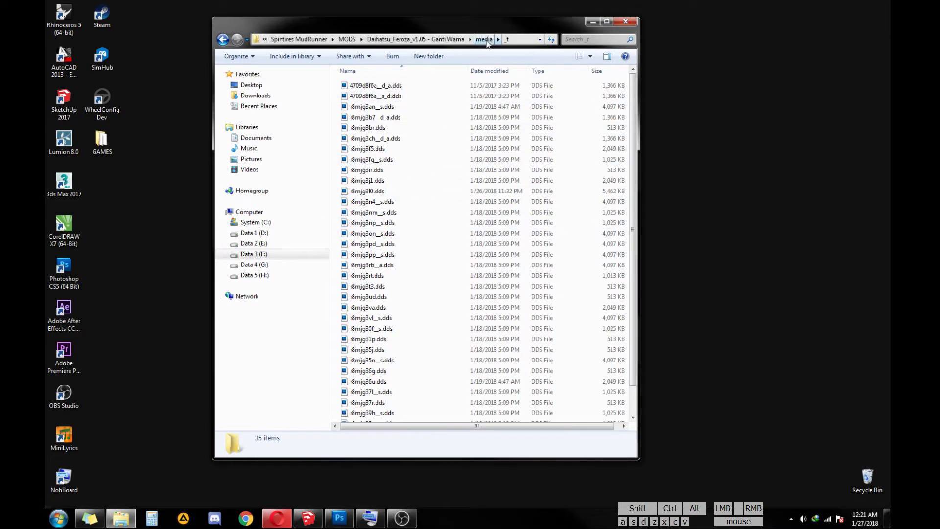
{"action": "left_click", "coordinate": [482, 43]}
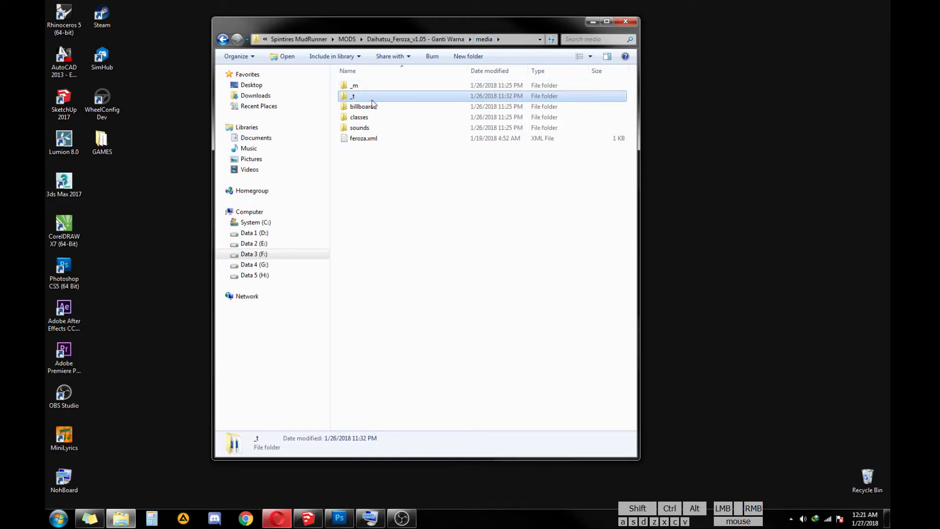
{"action": "double_click", "coordinate": [392, 101]}
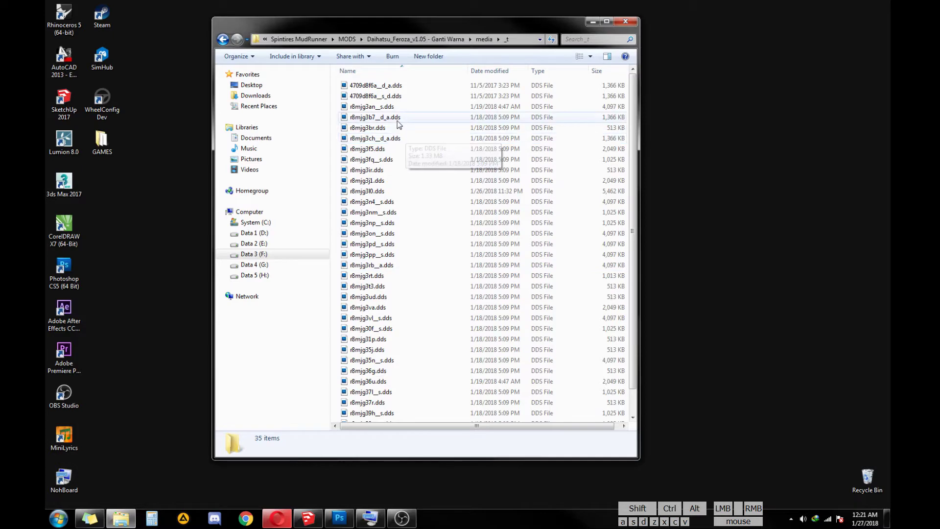
{"action": "left_click", "coordinate": [390, 125]}
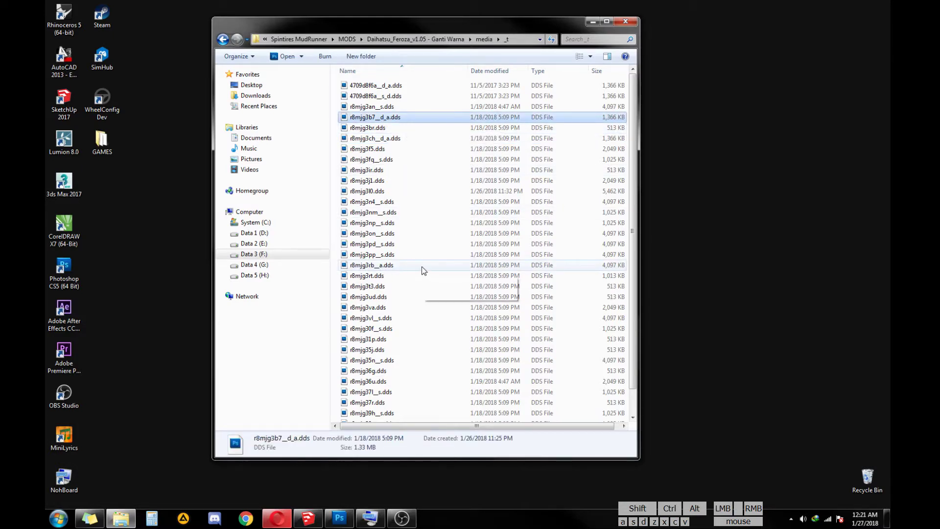
- Load r8mjg3rb_a.dds in Photoshop and check its Alpha 1 channel before returning to the layers
{"action": "left_click", "coordinate": [423, 268]}
{"action": "double_click", "coordinate": [436, 266]}
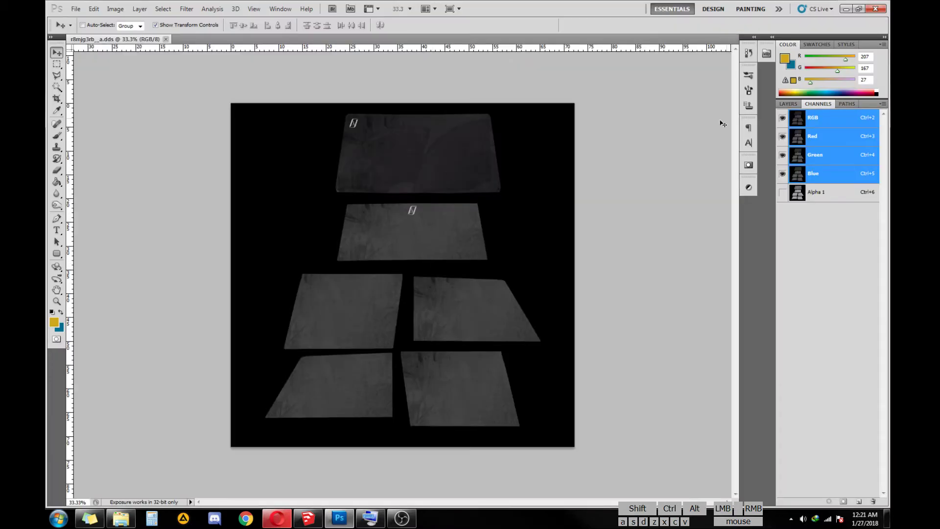
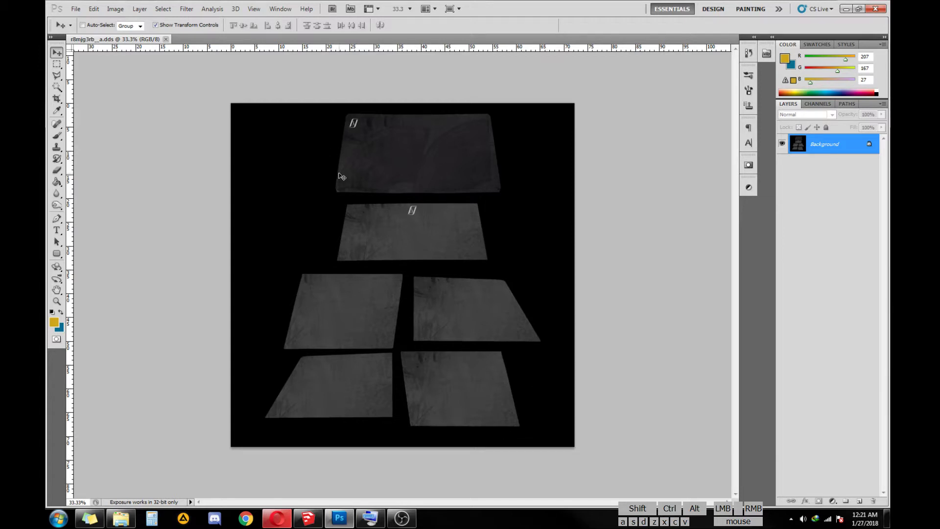
{"action": "left_click_drag", "start_coordinate": [815, 106], "coordinate": [820, 101]}
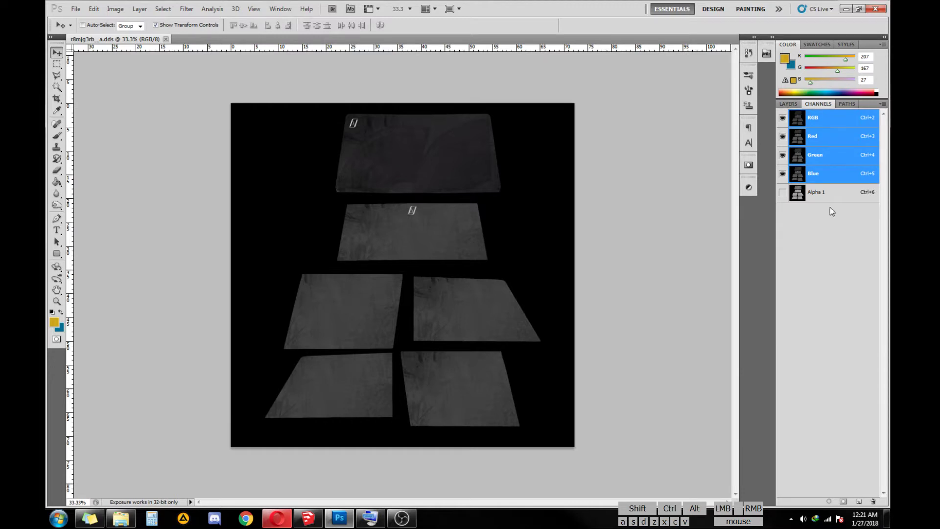
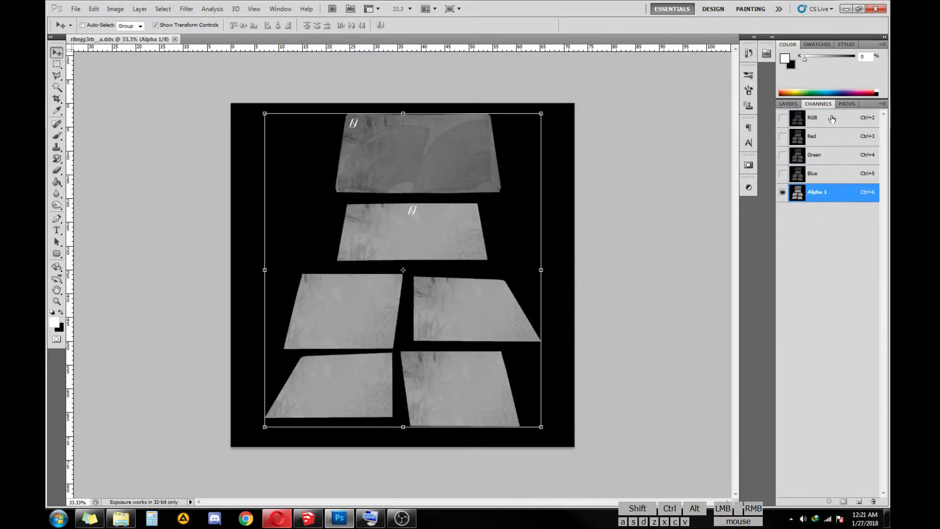
{"action": "left_click", "coordinate": [827, 123]}
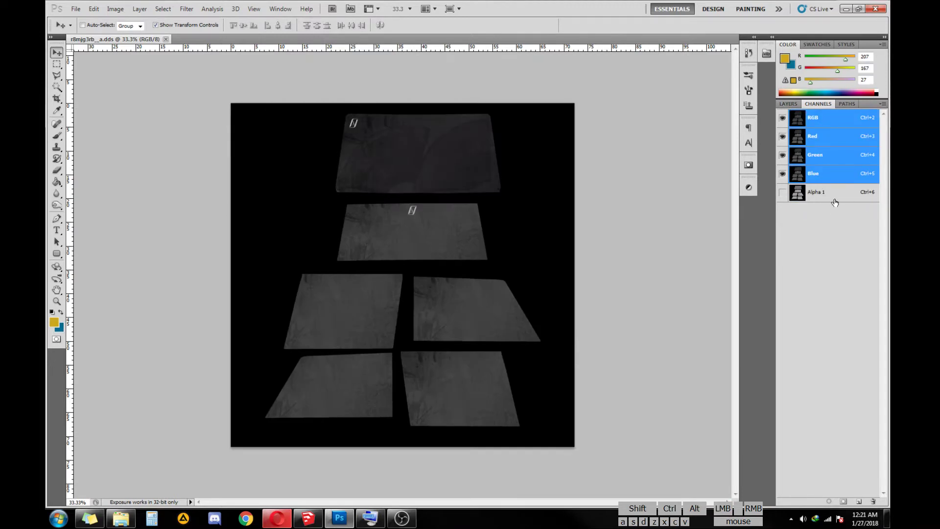
{"action": "left_click", "coordinate": [796, 107]}
{"action": "left_click", "coordinate": [827, 209]}
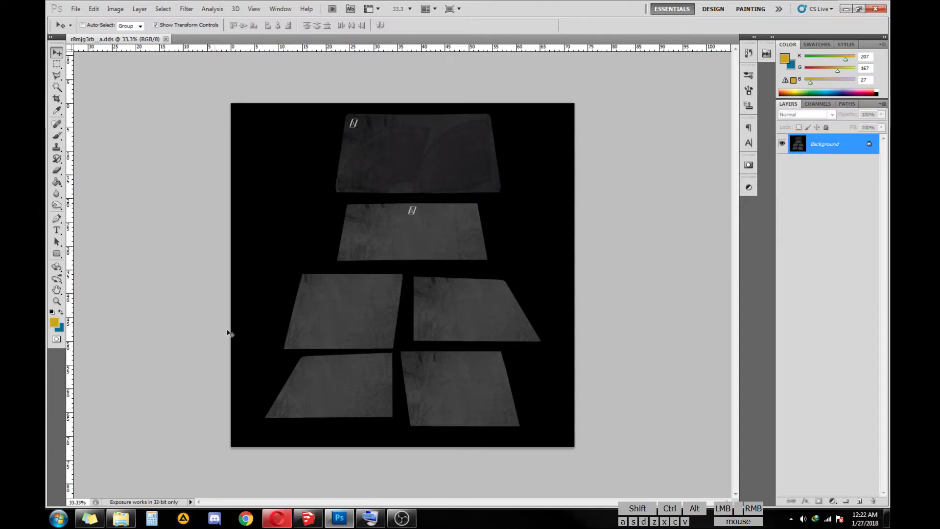
- Add an INDONESIA text layer on the top panel with the Type tool and colour it red
{"action": "left_click", "coordinate": [61, 233]}
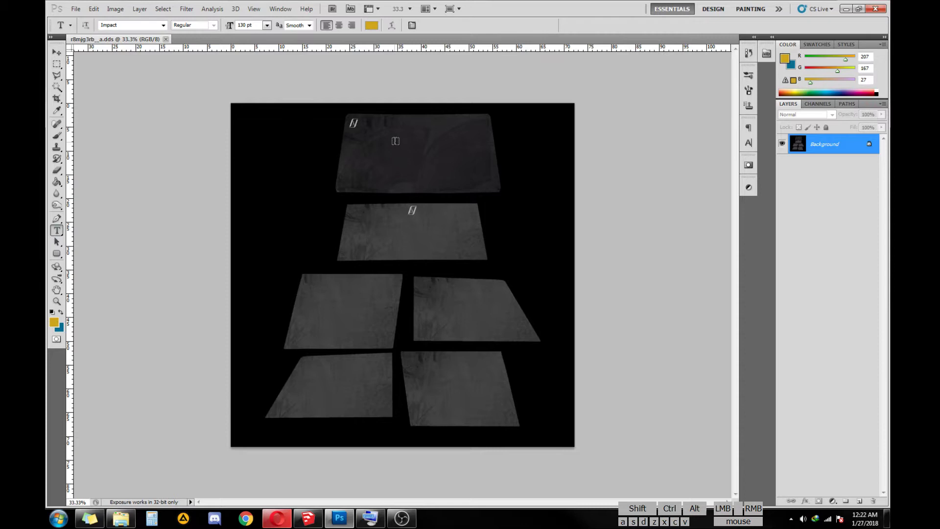
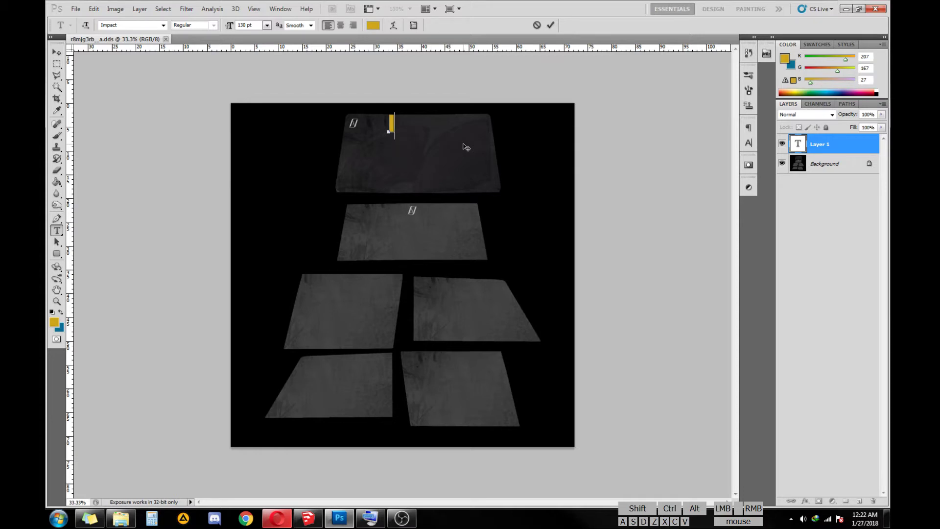
{"action": "key", "text": "d"}
{"action": "key", "text": "s"}
{"action": "key", "text": "a"}
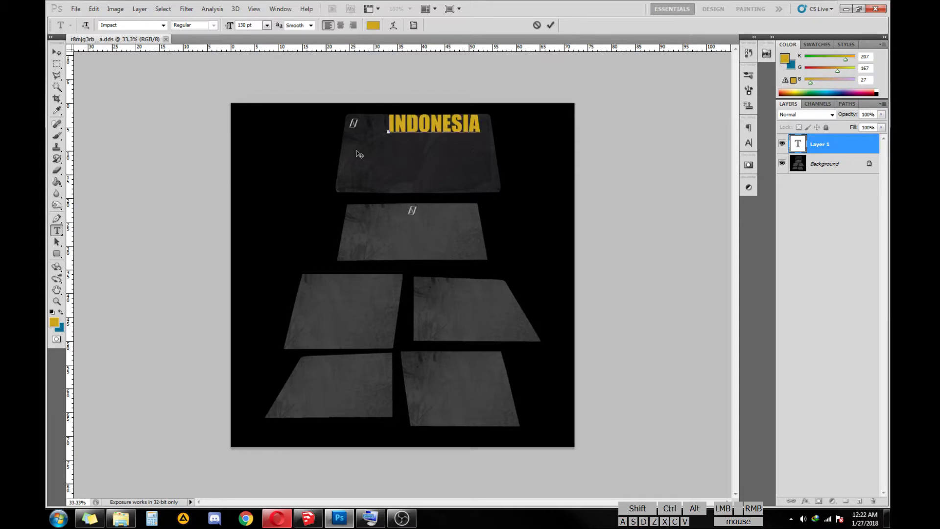
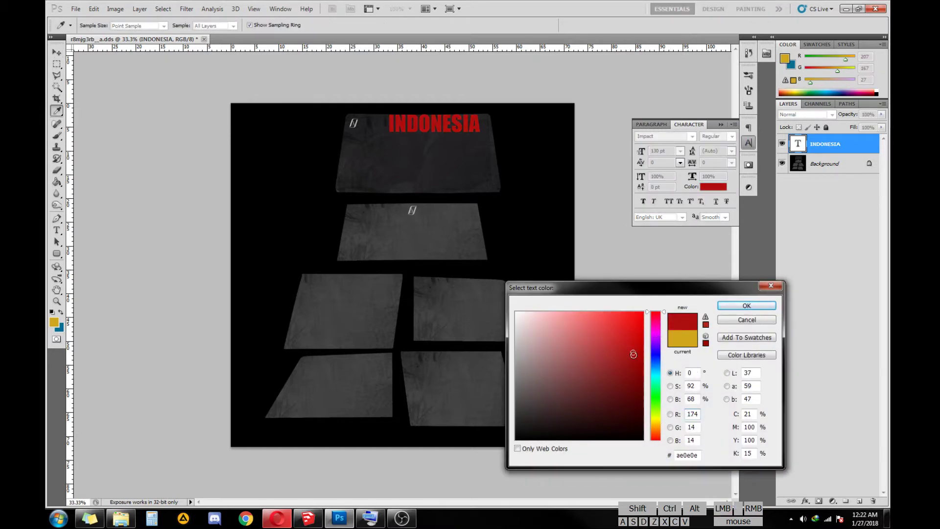
{"action": "left_click", "coordinate": [759, 307]}
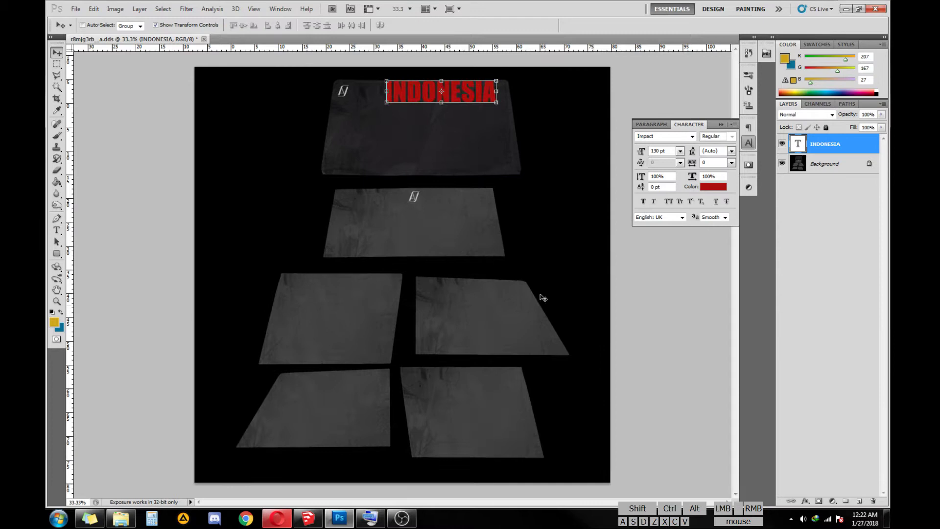
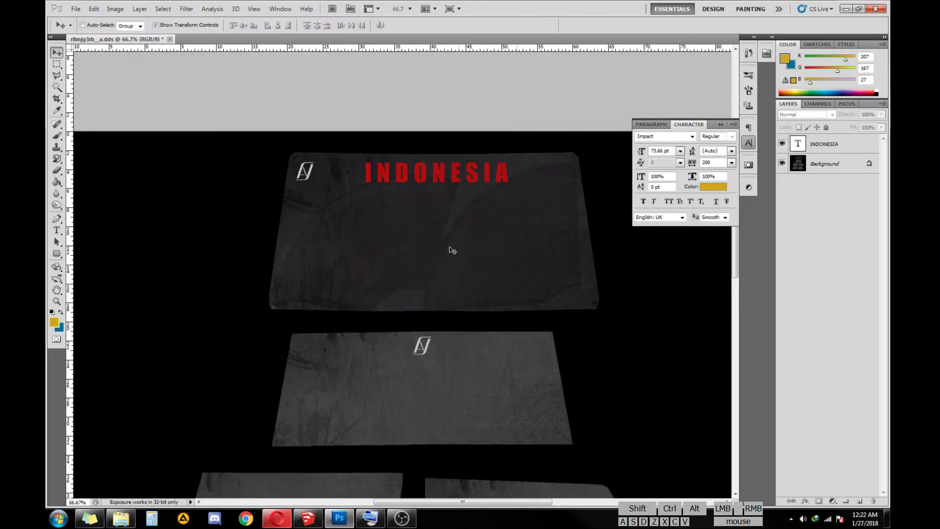
- Show the Alpha 1 channel on its own in the Channels panel
{"action": "left_click", "coordinate": [819, 198]}
{"action": "left_click", "coordinate": [822, 106]}
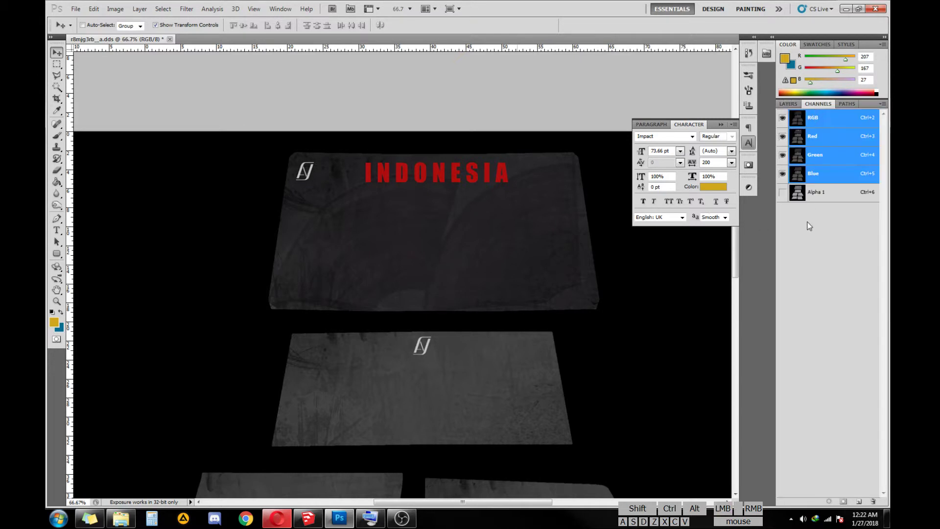
{"action": "left_click", "coordinate": [838, 200]}
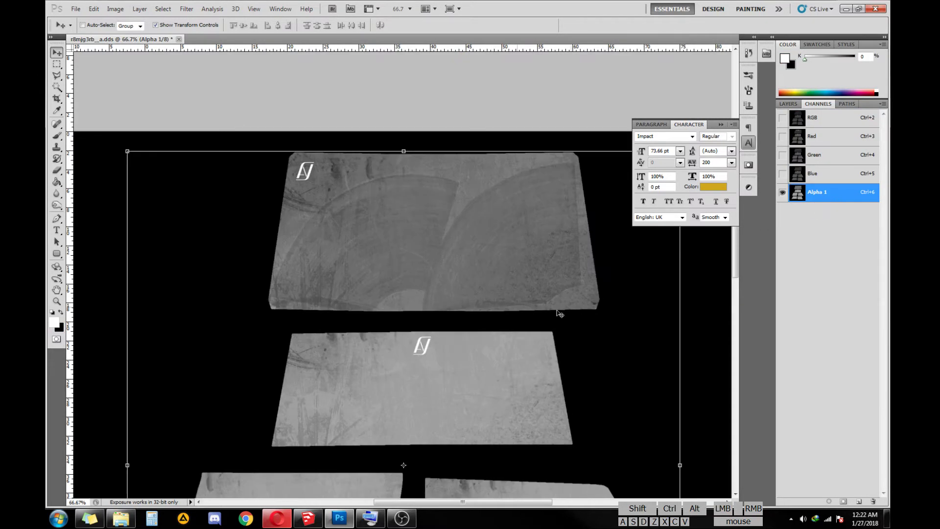
{"action": "left_click", "coordinate": [755, 147]}
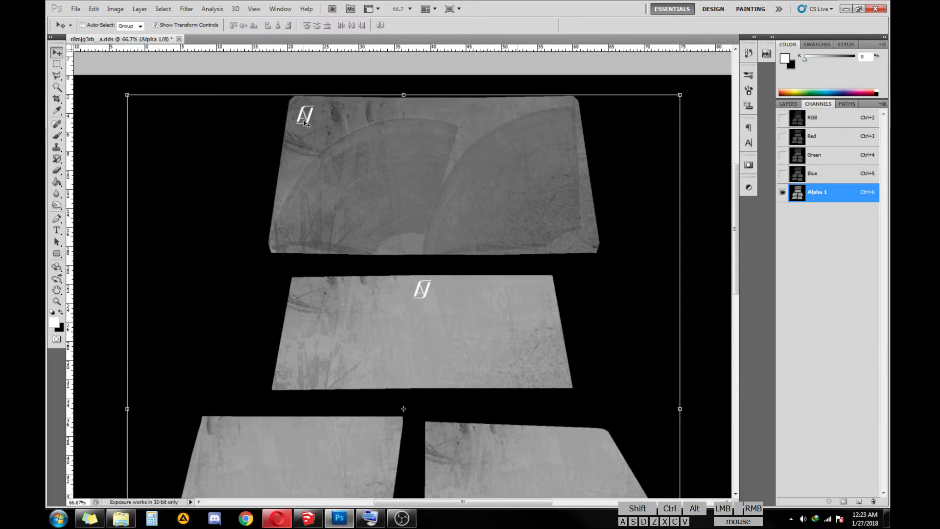
{"action": "left_click", "coordinate": [796, 104]}
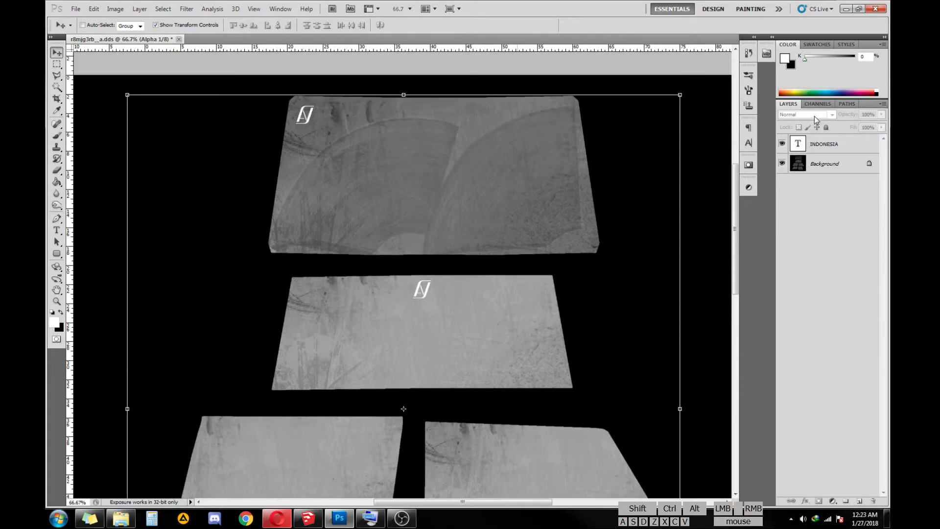
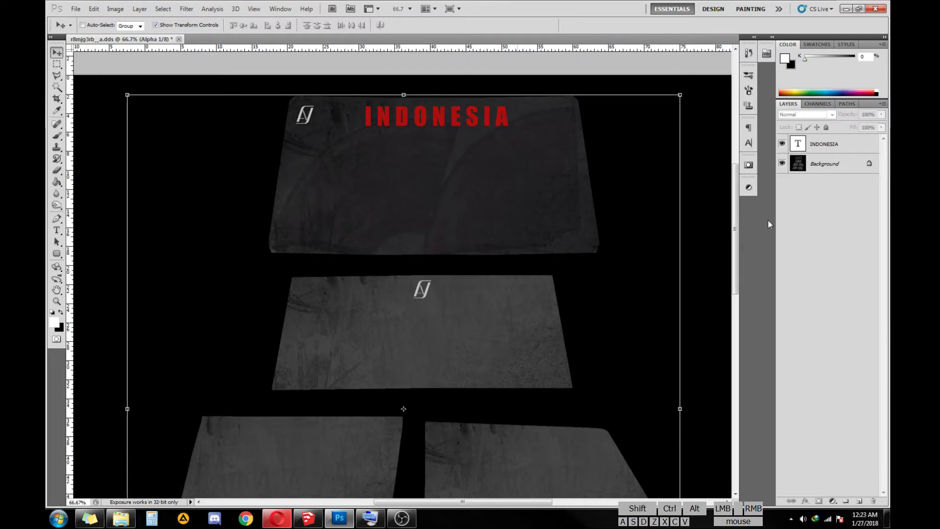
{"action": "left_click", "coordinate": [816, 106]}
{"action": "left_click", "coordinate": [787, 195]}
- Toggle between the colour image and Alpha 1, leaving Alpha 1 alone and fit on screen
{"action": "left_click", "coordinate": [785, 122]}
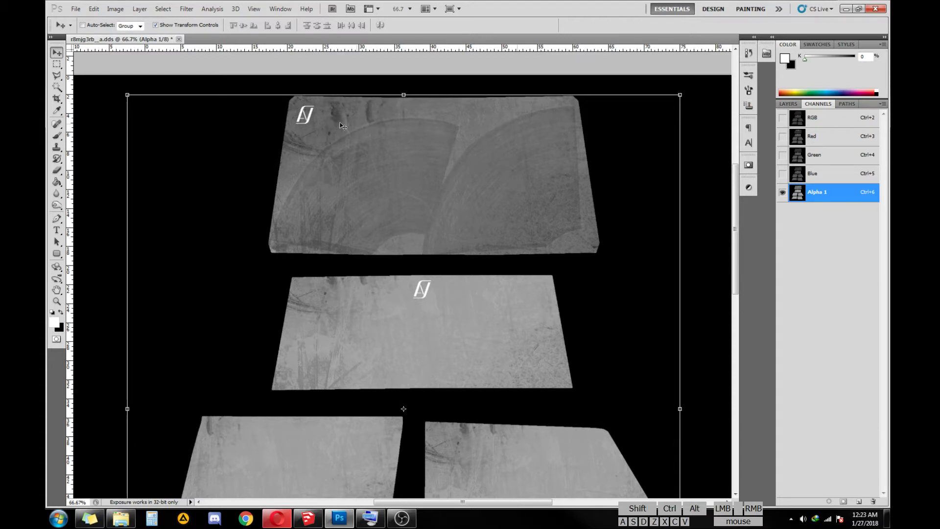
{"action": "left_click", "coordinate": [794, 108]}
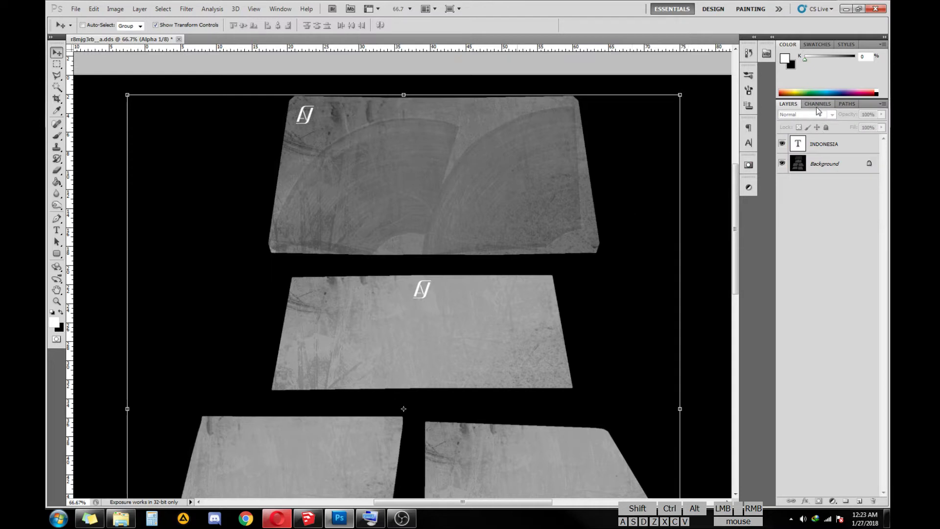
{"action": "left_click", "coordinate": [821, 108]}
{"action": "left_click", "coordinate": [785, 122]}
{"action": "left_click", "coordinate": [787, 200]}
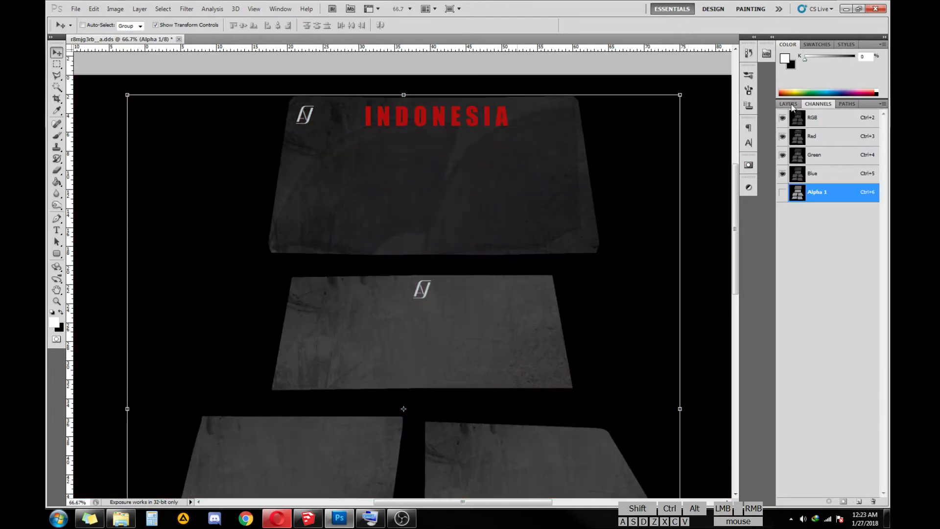
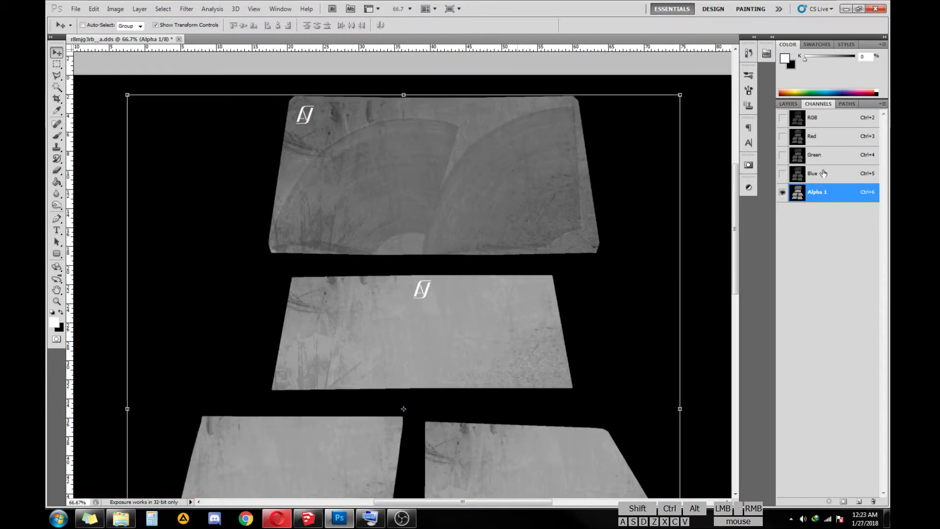
{"action": "left_click", "coordinate": [785, 121]}
{"action": "left_click", "coordinate": [785, 120]}
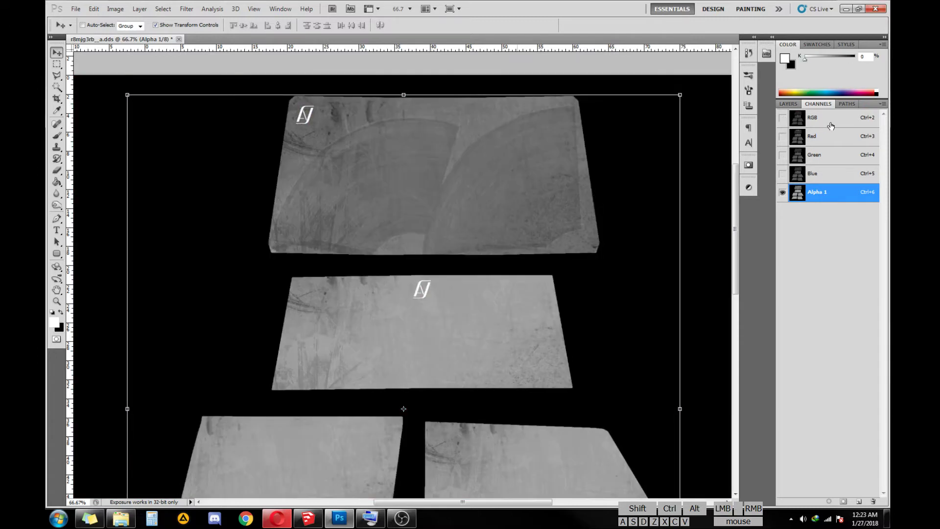
{"action": "left_click", "coordinate": [825, 229]}
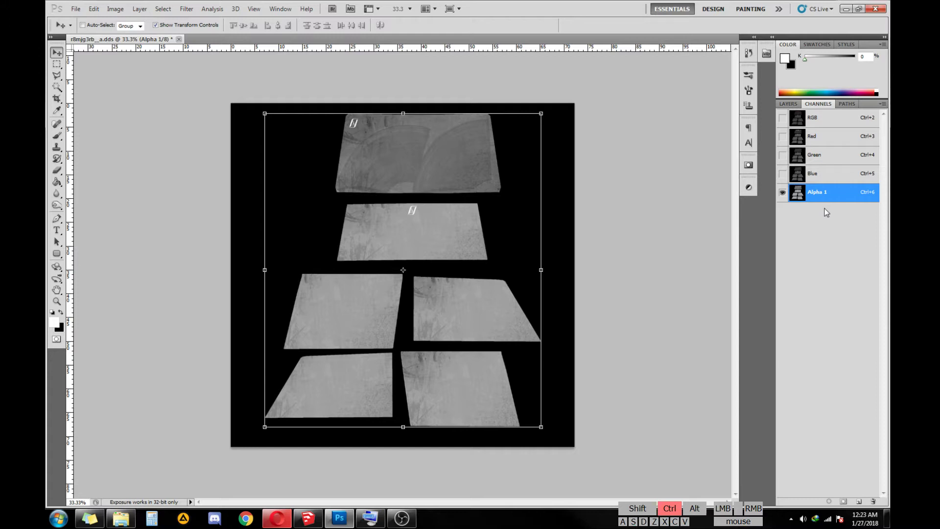
- Copy the whole Alpha 1 channel and paste it into the layers as Layer 1
{"action": "key", "text": "ctrl+a"}
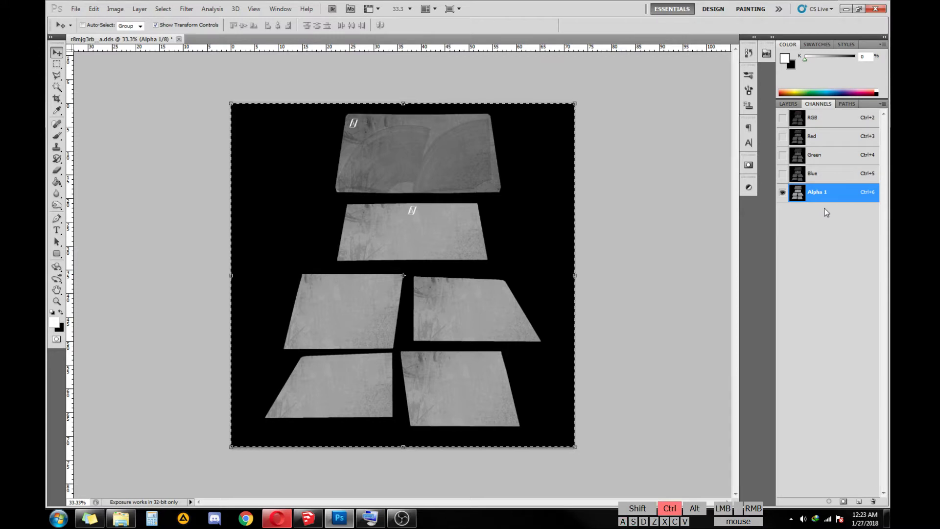
{"action": "key", "text": "ctrl+c"}
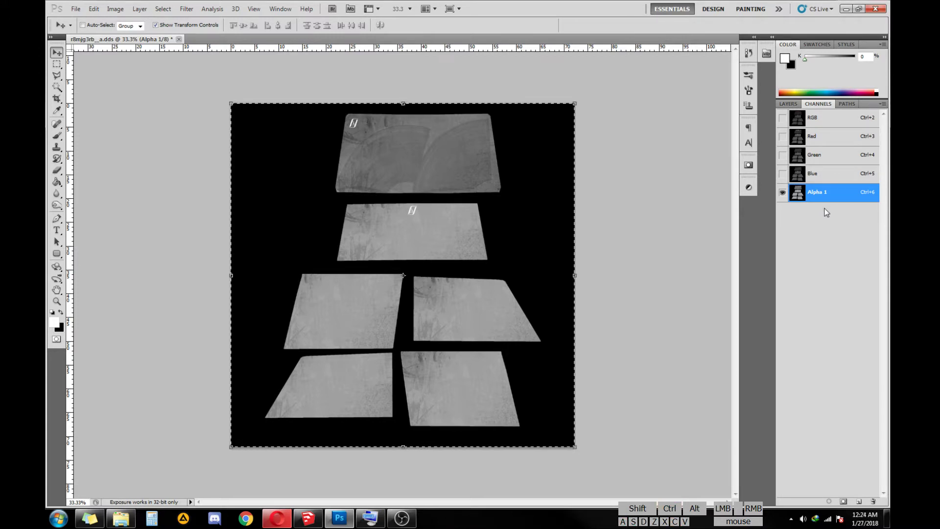
{"action": "left_click", "coordinate": [789, 108]}
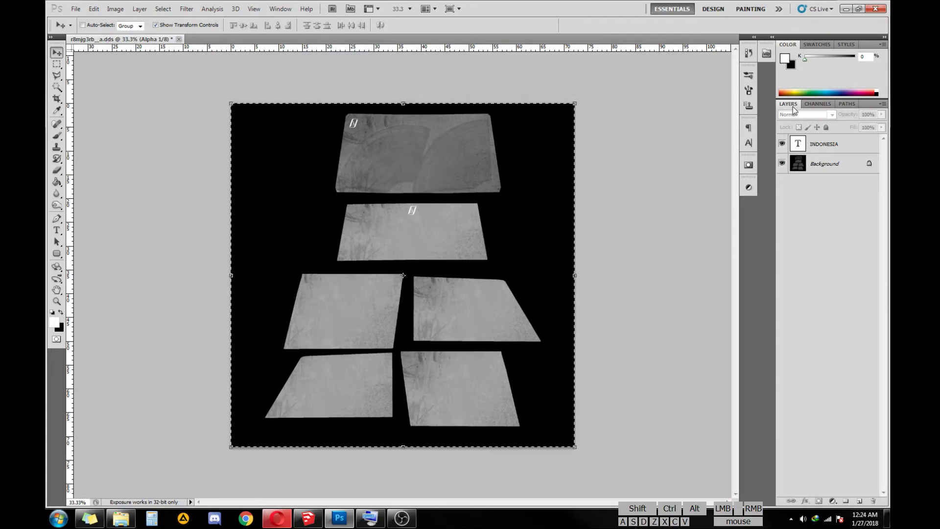
{"action": "left_click", "coordinate": [821, 105]}
{"action": "left_click", "coordinate": [785, 119]}
{"action": "left_click", "coordinate": [785, 198]}
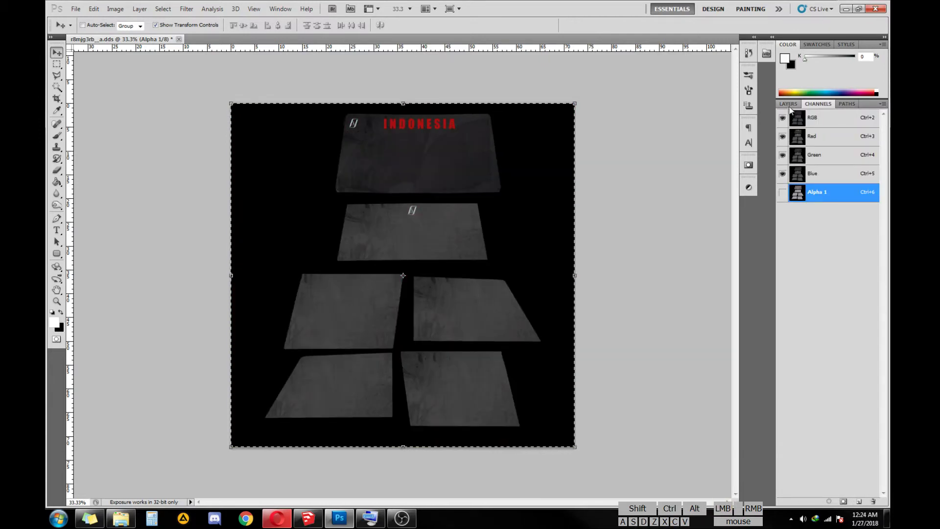
{"action": "left_click", "coordinate": [792, 109]}
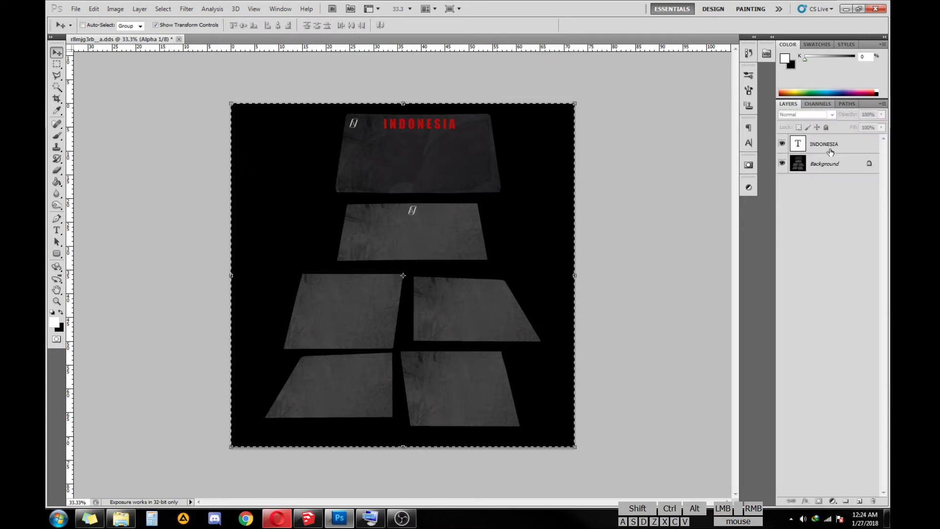
{"action": "left_click", "coordinate": [833, 152]}
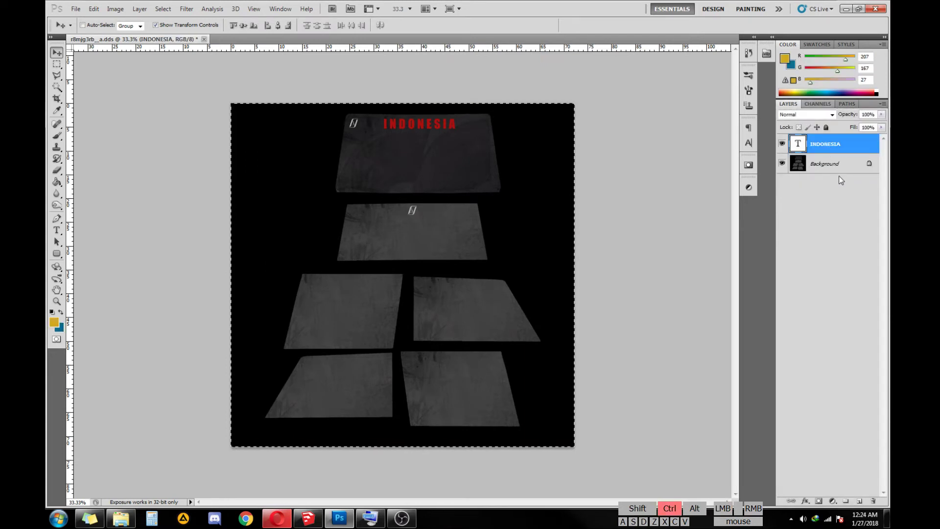
{"action": "key", "text": "ctrl+v"}
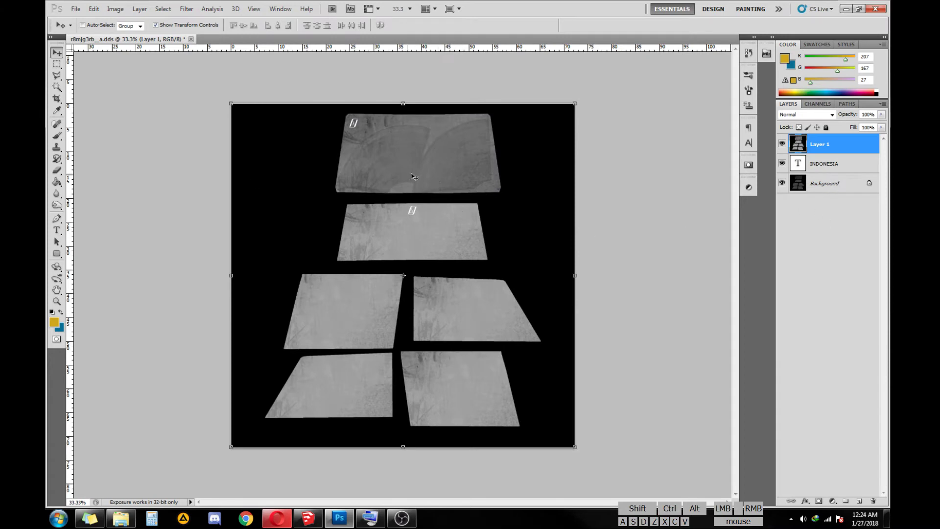
- Hide Layer 1, duplicate the INDONESIA text layer and move the white copy above Layer 1
{"action": "left_click", "coordinate": [816, 109]}
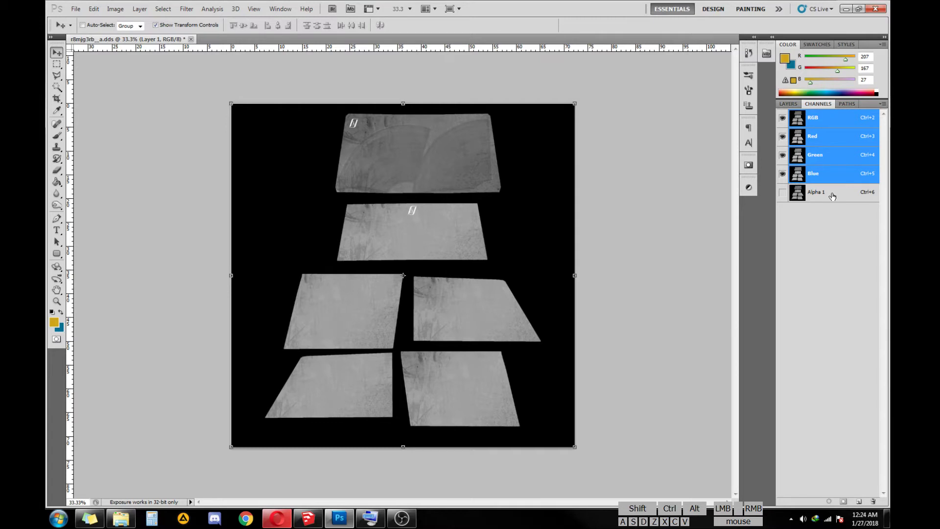
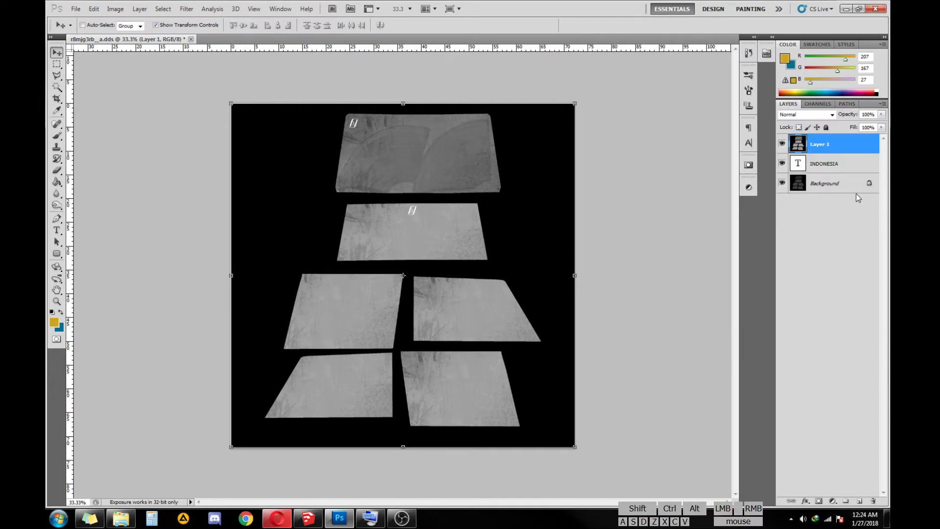
{"action": "left_click", "coordinate": [839, 167]}
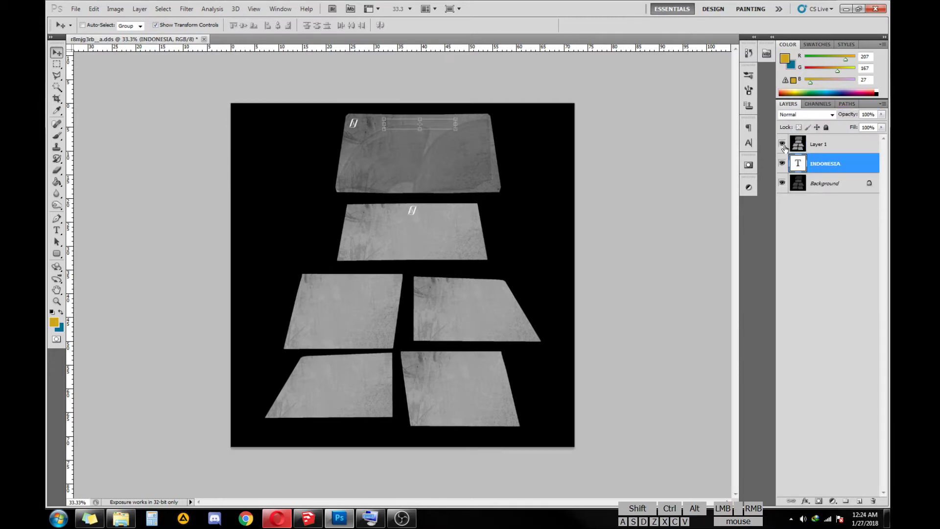
{"action": "left_click", "coordinate": [785, 146]}
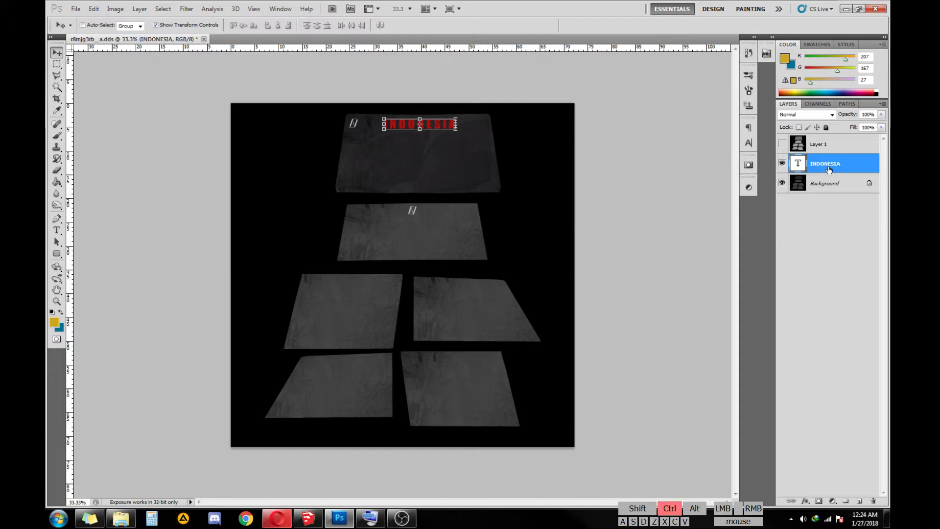
{"action": "left_click_drag", "start_coordinate": [822, 236], "coordinate": [850, 183]}
{"action": "left_click", "coordinate": [858, 172]}
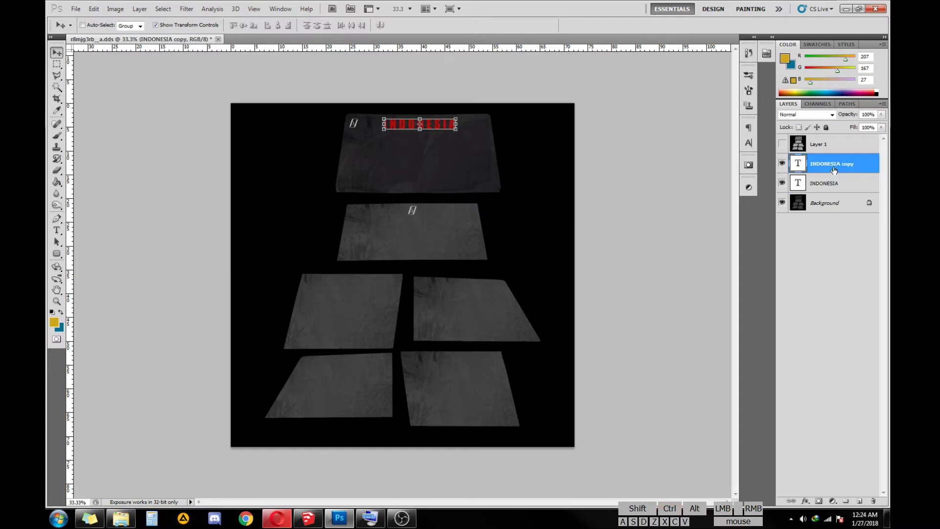
{"action": "left_click_drag", "start_coordinate": [817, 170], "coordinate": [823, 142]}
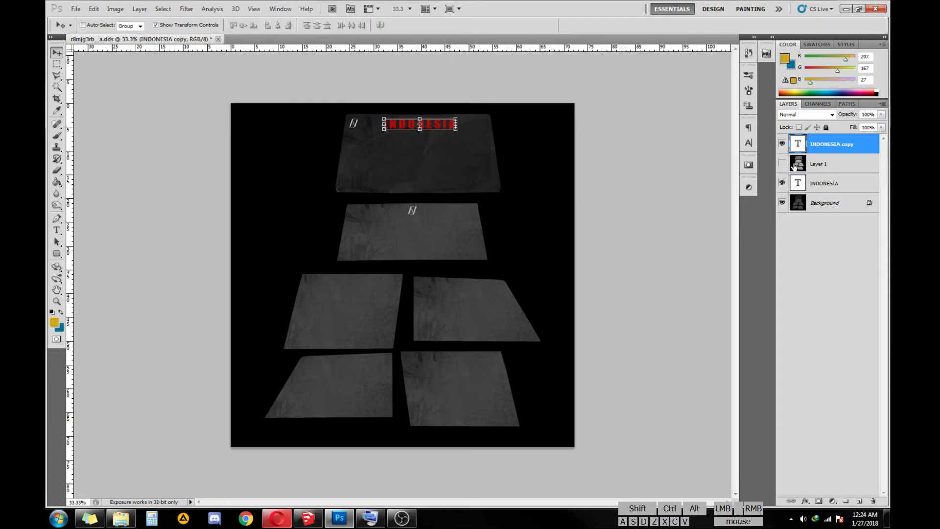
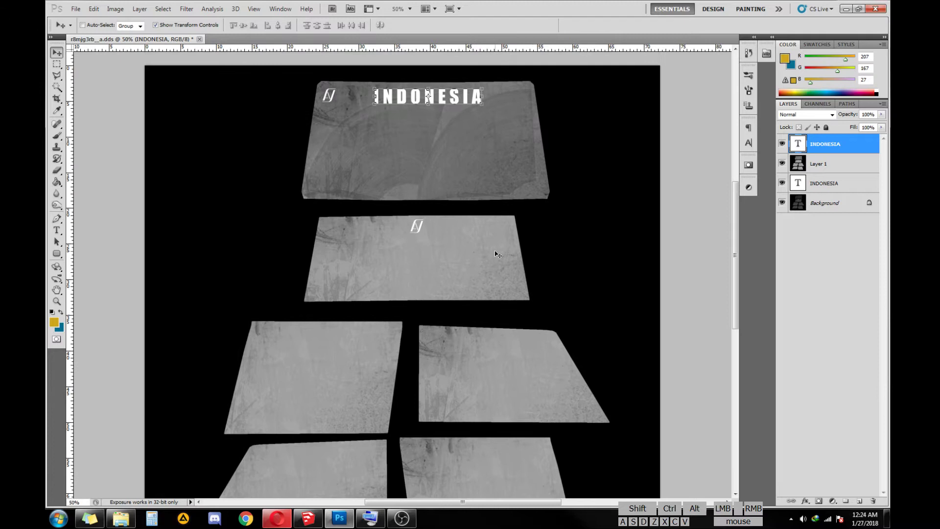
{"action": "left_click", "coordinate": [849, 270]}
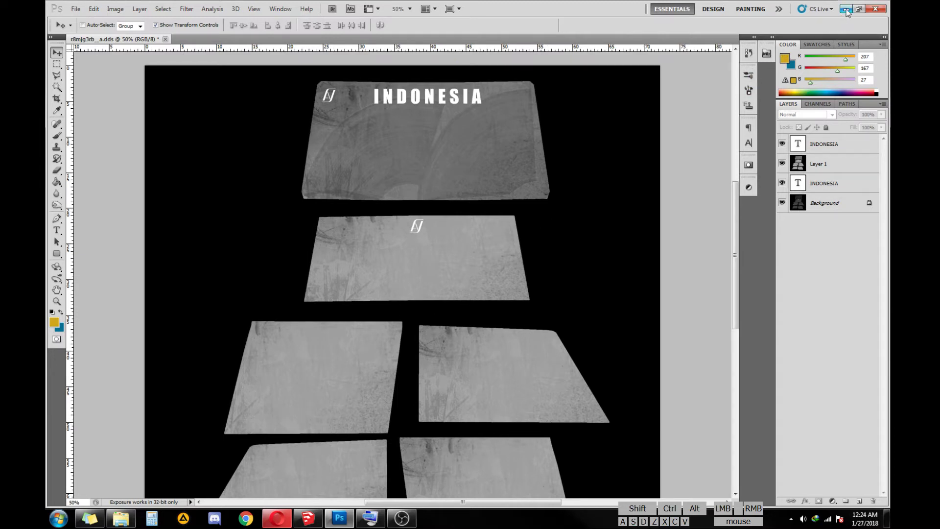
- Minimize Photoshop to reach the Explorer window with the logo file
{"action": "left_click", "coordinate": [849, 11]}
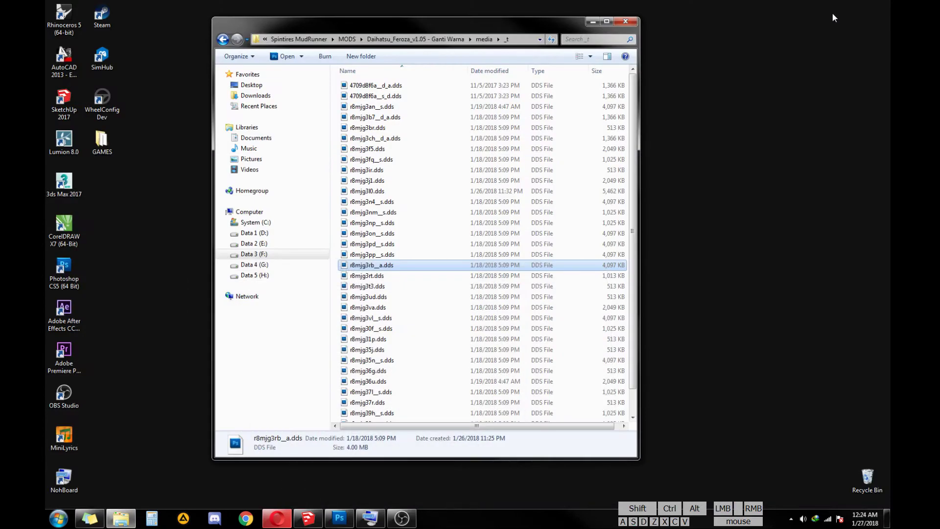
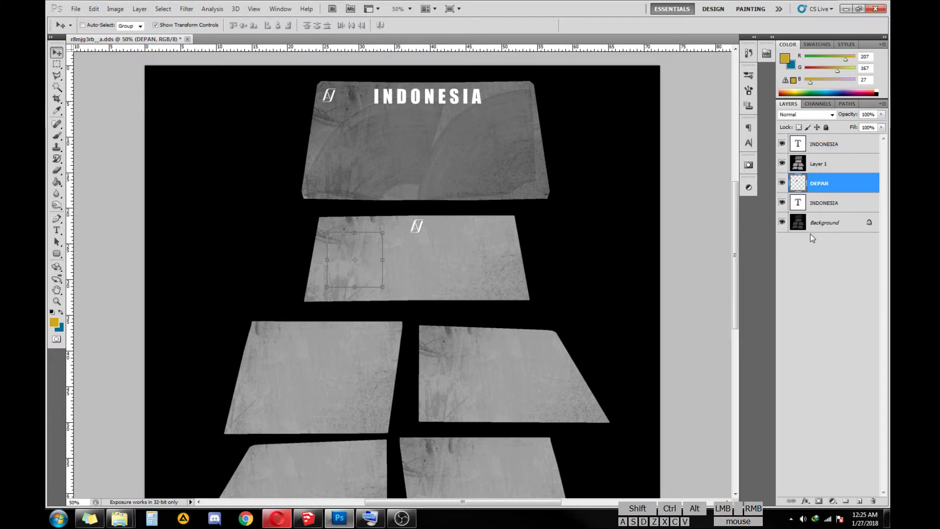
- Hide the white INDONESIA text and the pasted alpha image layer to check the DEPAN logo
{"action": "left_click", "coordinate": [788, 150]}
{"action": "left_click", "coordinate": [784, 166]}
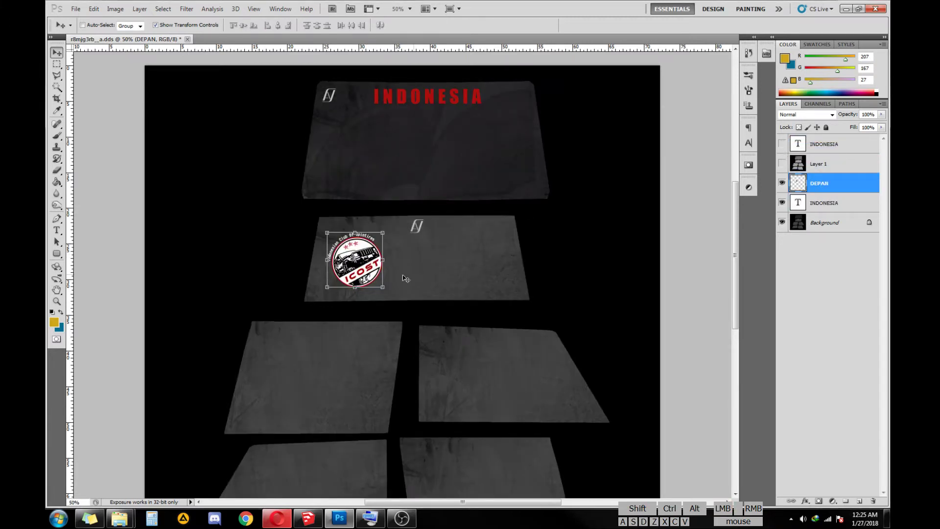
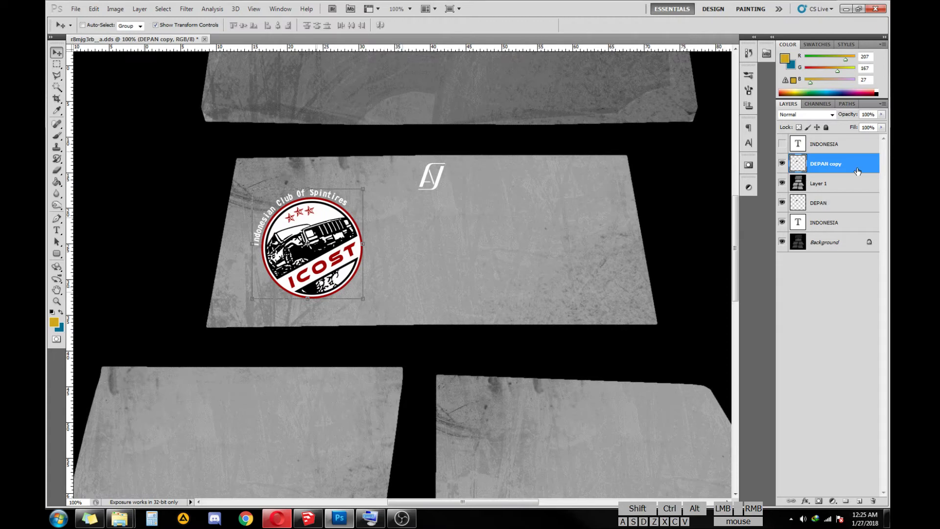
- Give DEPAN copy a white Color Overlay layer style and show the white INDONESIA text again
{"action": "double_click", "coordinate": [858, 171]}
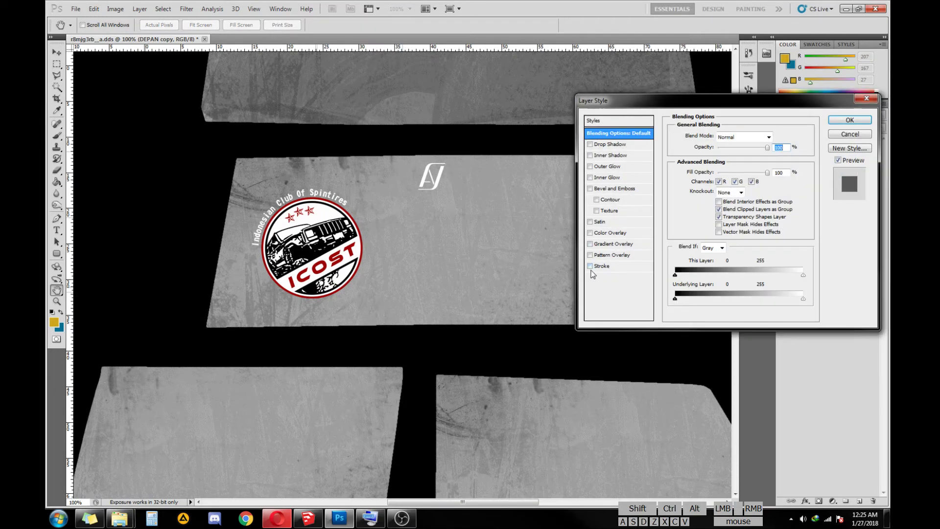
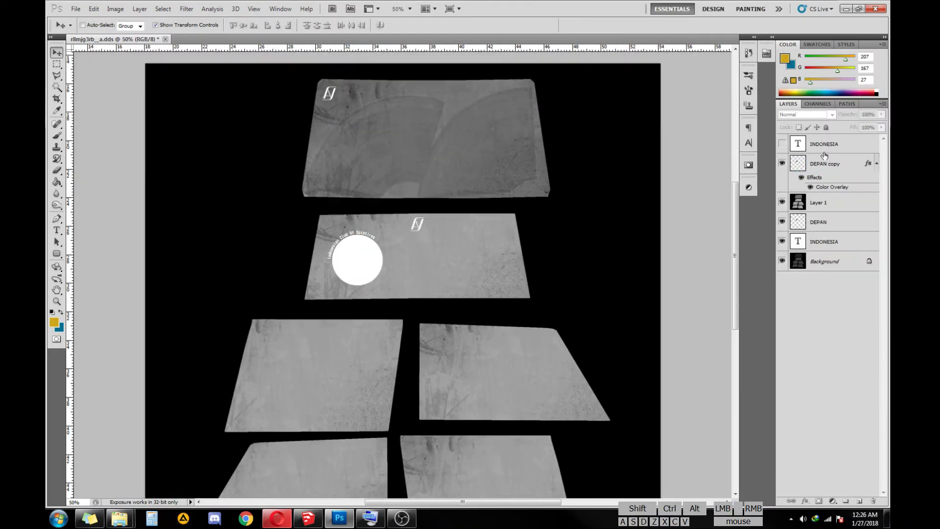
{"action": "left_click", "coordinate": [784, 149]}
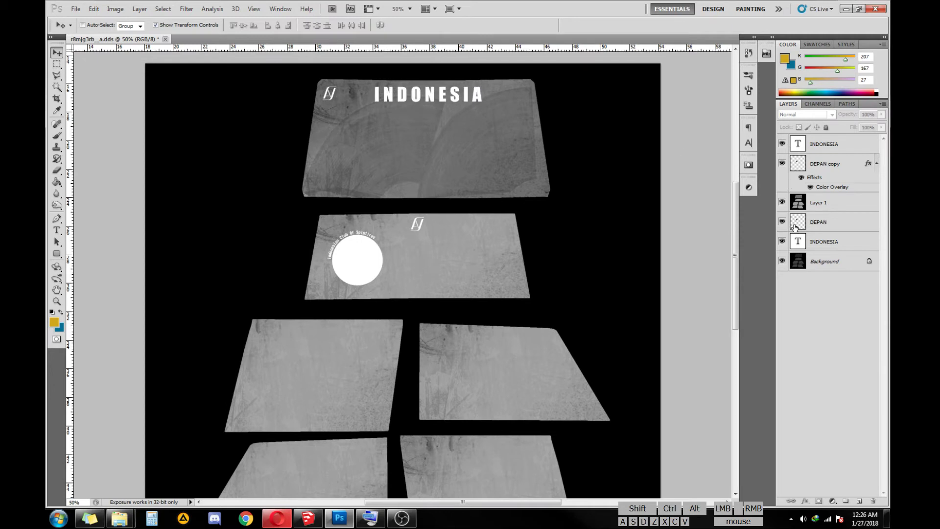
{"action": "left_click", "coordinate": [835, 203]}
{"action": "left_click", "coordinate": [823, 149]}
{"action": "left_click", "coordinate": [877, 168]}
{"action": "left_click", "coordinate": [839, 189]}
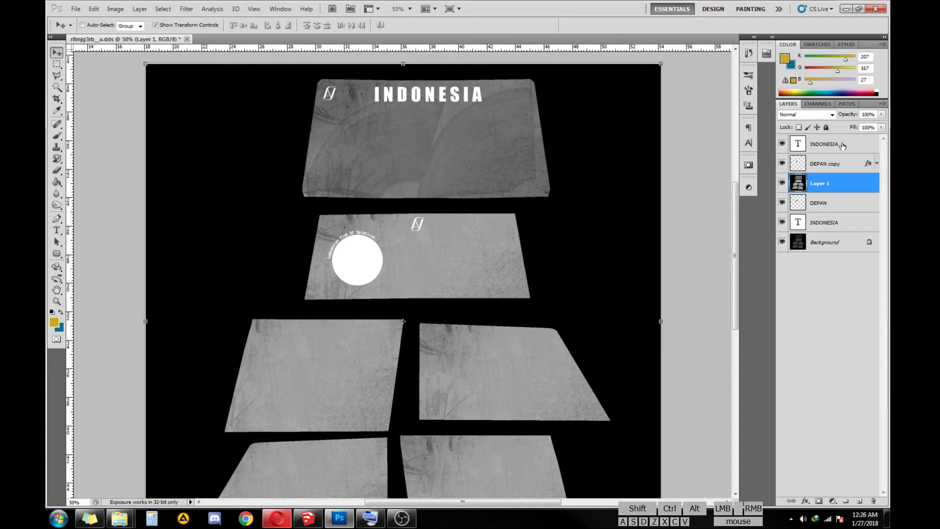
- Select the white INDONESIA text, DEPAN copy and Layer 1 together in the Layers panel
{"action": "left_click", "coordinate": [843, 147]}
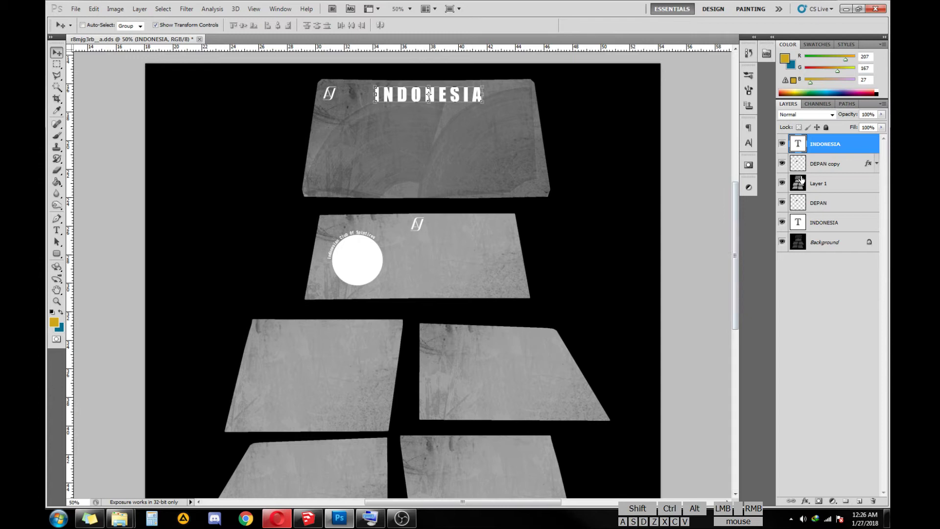
{"action": "left_click", "coordinate": [825, 172]}
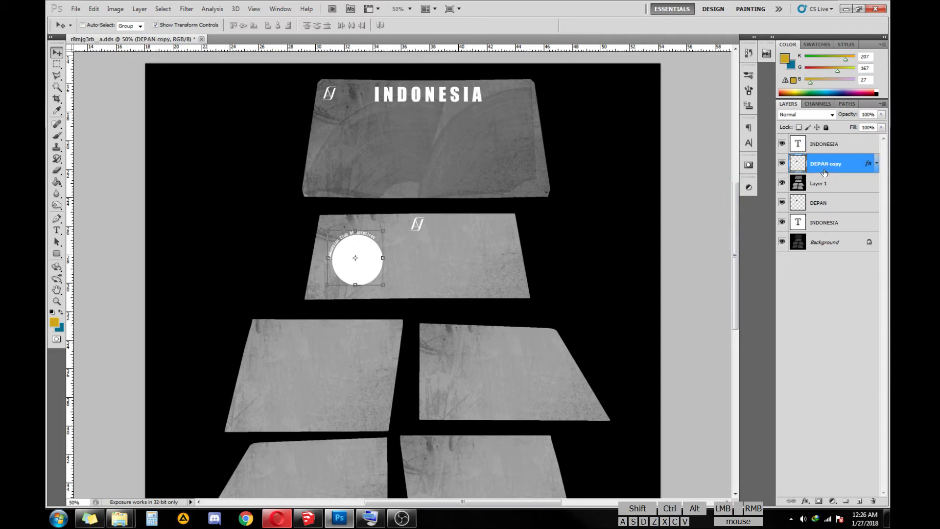
{"action": "left_click", "coordinate": [829, 188]}
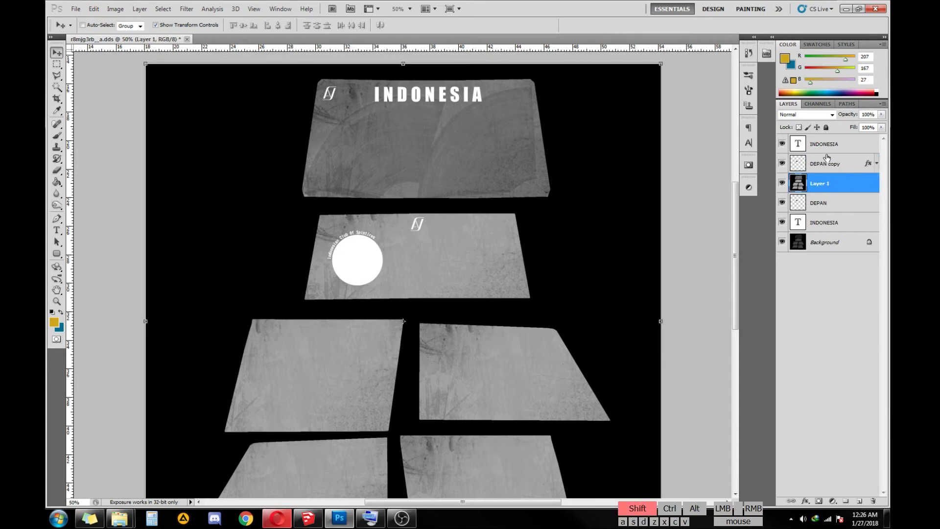
{"action": "left_click", "coordinate": [831, 146]}
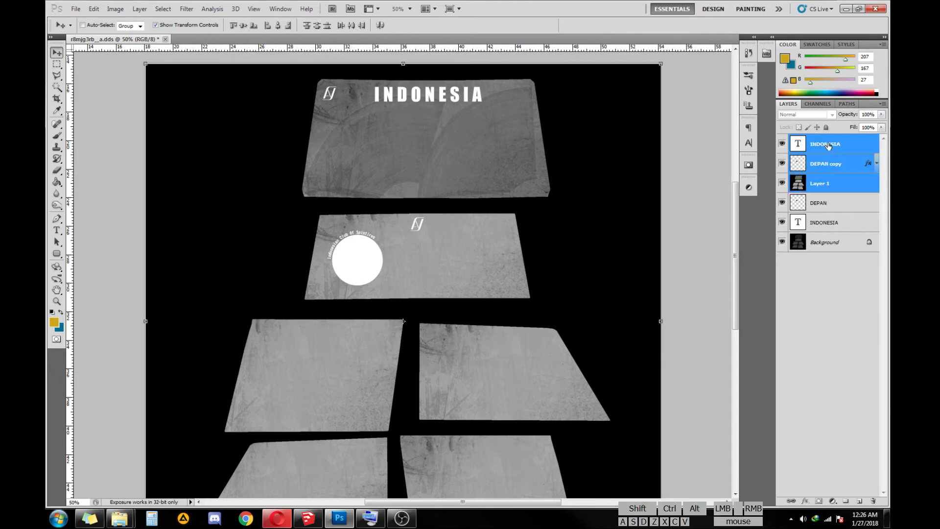
{"action": "right_click", "coordinate": [832, 146]}
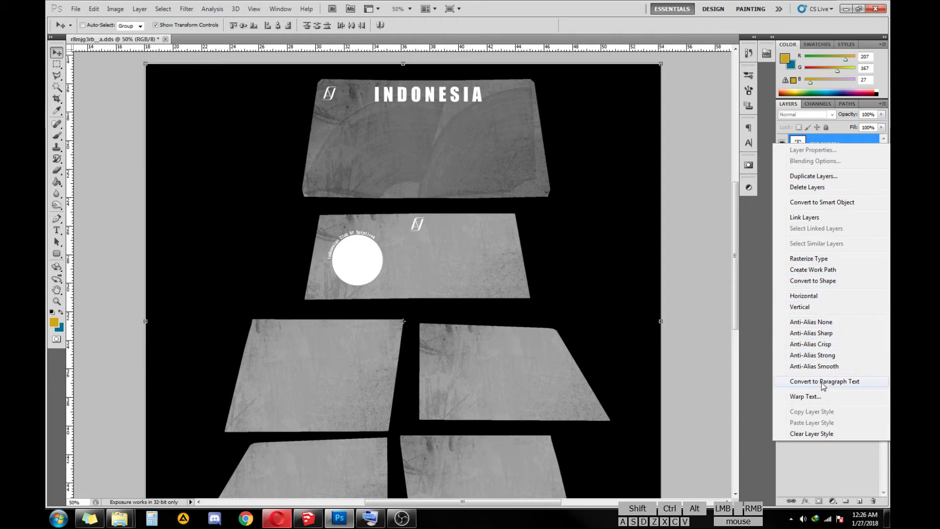
{"action": "left_click", "coordinate": [836, 146]}
{"action": "left_click", "coordinate": [835, 187]}
{"action": "left_click", "coordinate": [836, 149]}
- Merge the selected text, logo copy and alpha layers into one INDONESIA layer
{"action": "right_click", "coordinate": [826, 197]}
{"action": "left_click", "coordinate": [838, 189]}
{"action": "left_click", "coordinate": [834, 180]}
{"action": "left_click", "coordinate": [836, 151]}
{"action": "right_click", "coordinate": [838, 185]}
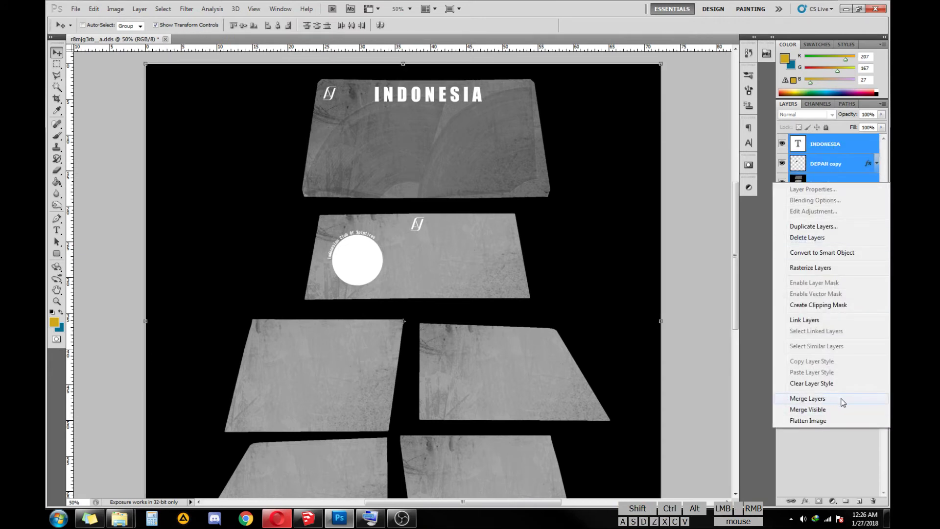
{"action": "left_click", "coordinate": [846, 402]}
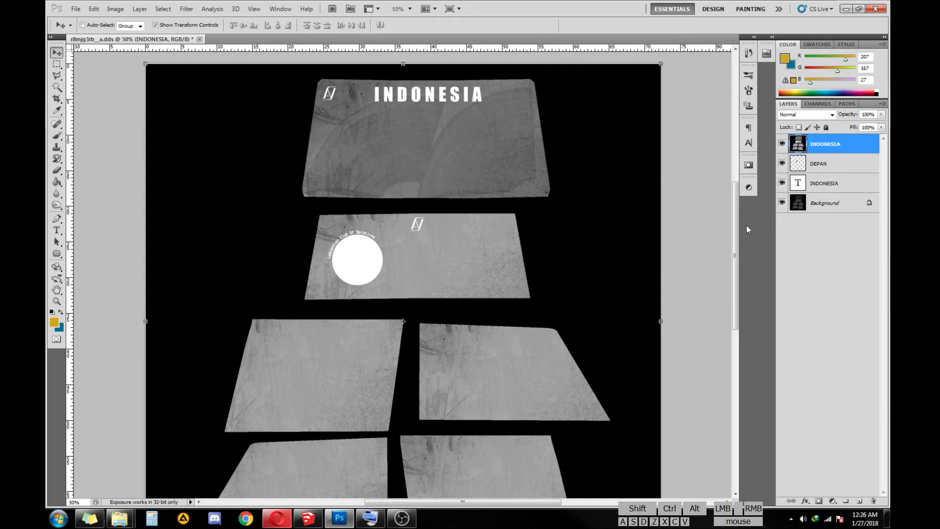
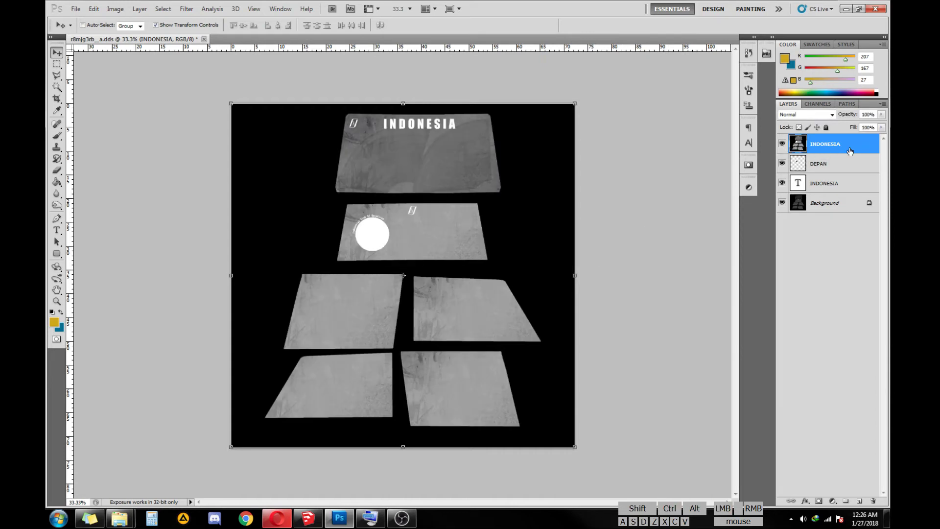
- Copy the whole canvas contents of the merged INDONESIA layer
{"action": "left_click", "coordinate": [855, 166]}
{"action": "left_click", "coordinate": [857, 147]}
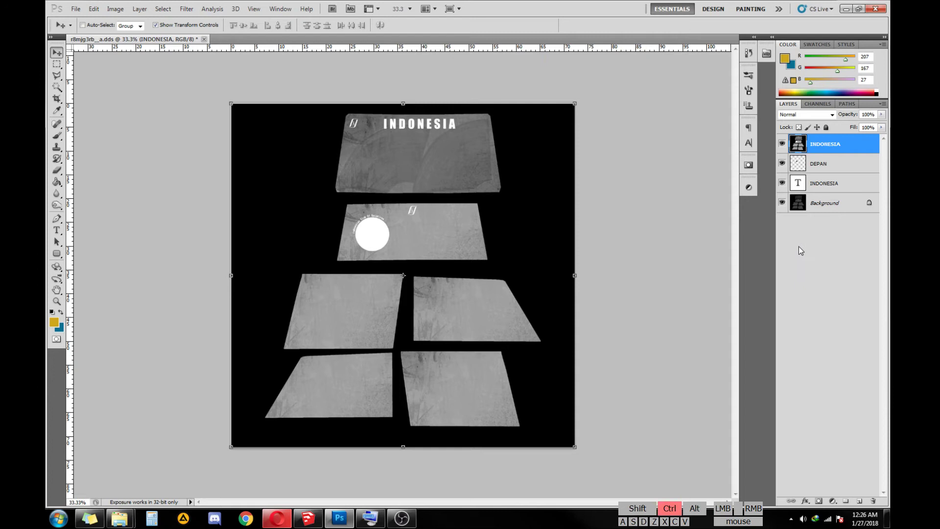
{"action": "key", "text": "ctrl+a"}
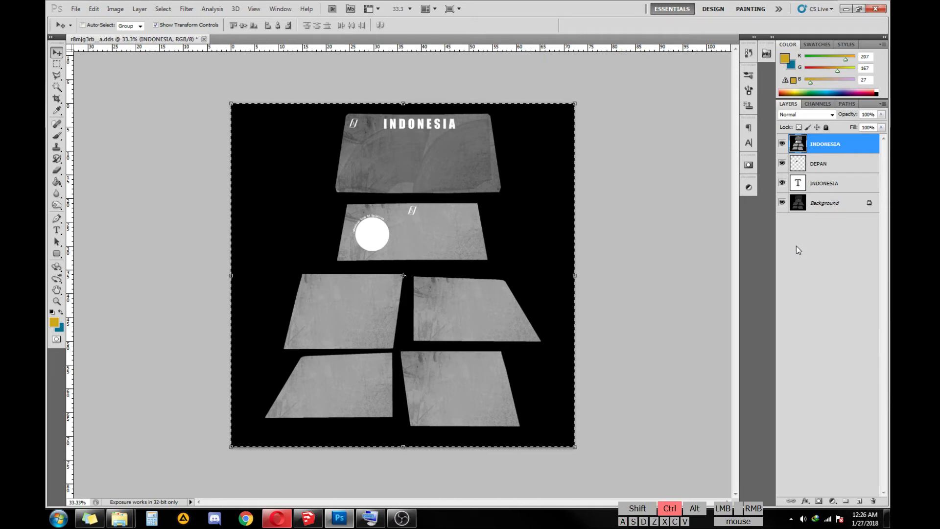
{"action": "key", "text": "ctrl+c"}
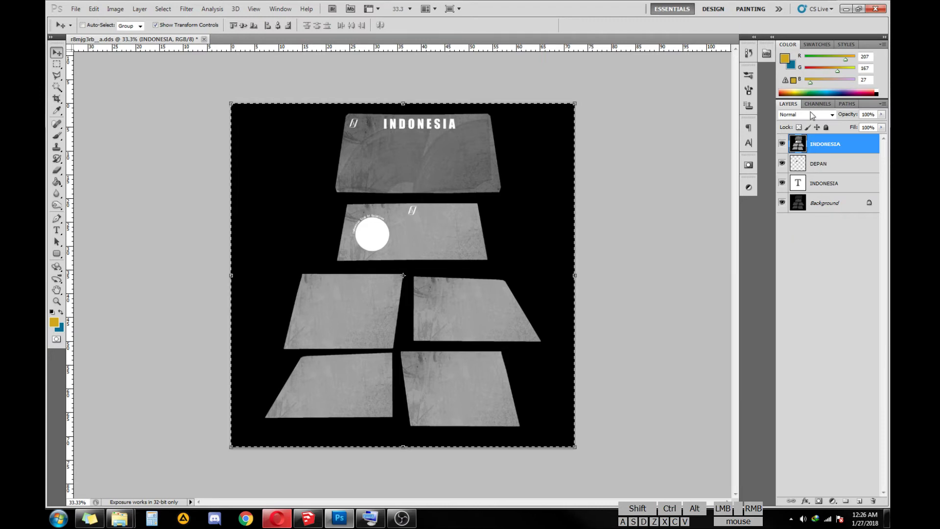
- Paste the text and logo into the Alpha 1 channel, then return to RGB editing
{"action": "left_click", "coordinate": [813, 107]}
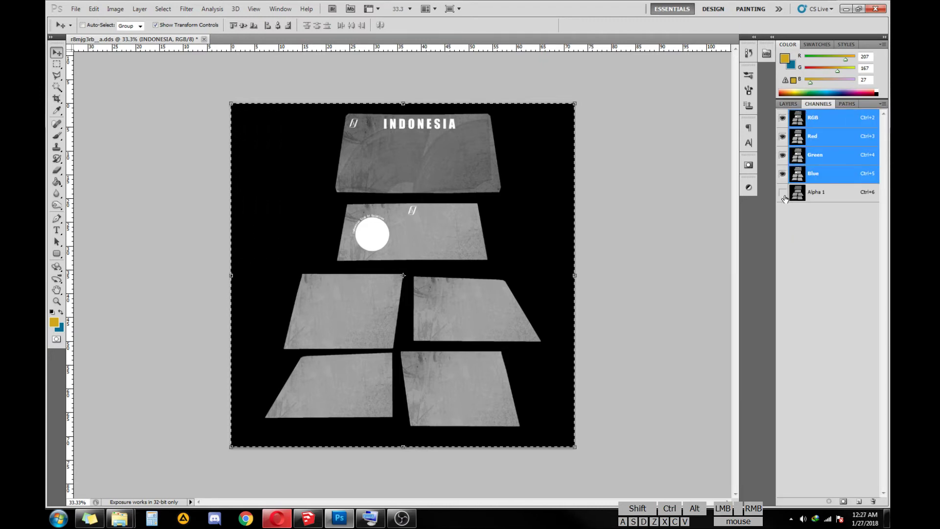
{"action": "left_click", "coordinate": [785, 198]}
{"action": "left_click", "coordinate": [841, 196]}
{"action": "left_click", "coordinate": [785, 122]}
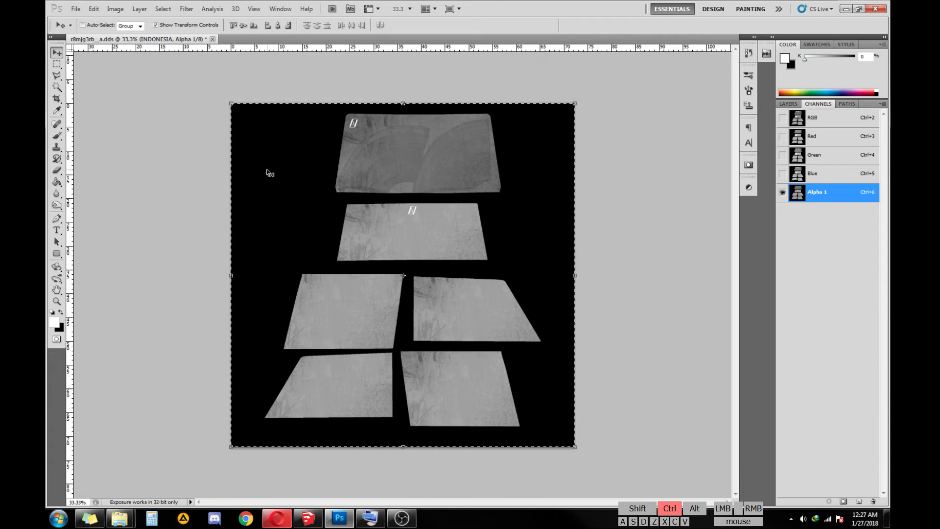
{"action": "key", "text": "ctrl+v"}
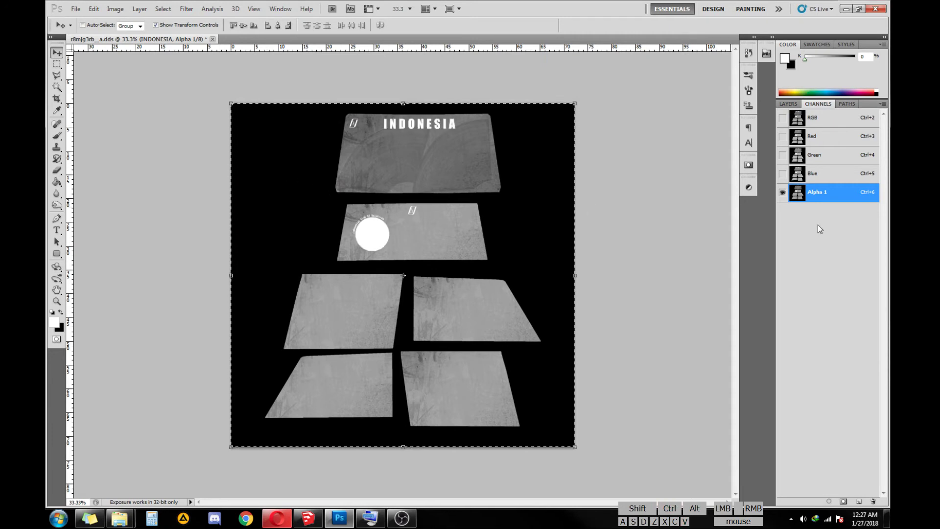
{"action": "left_click", "coordinate": [818, 237]}
{"action": "left_click", "coordinate": [787, 195]}
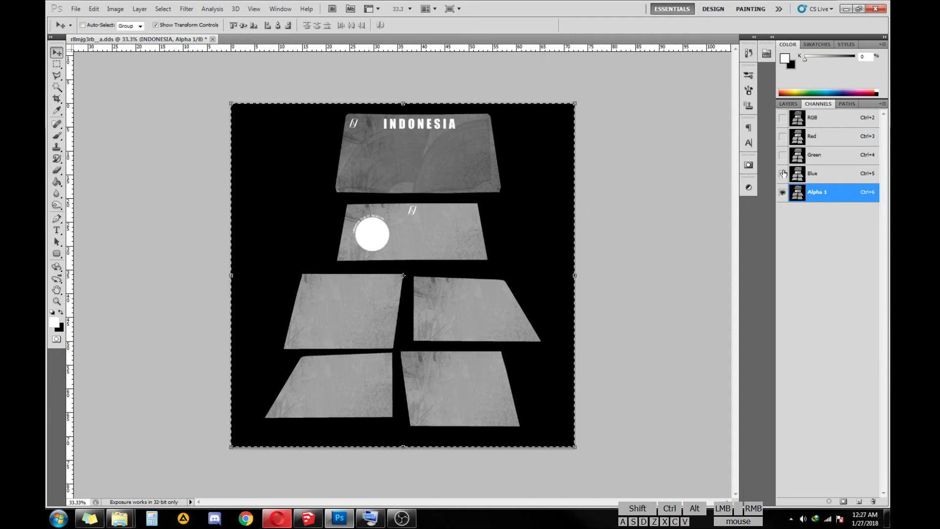
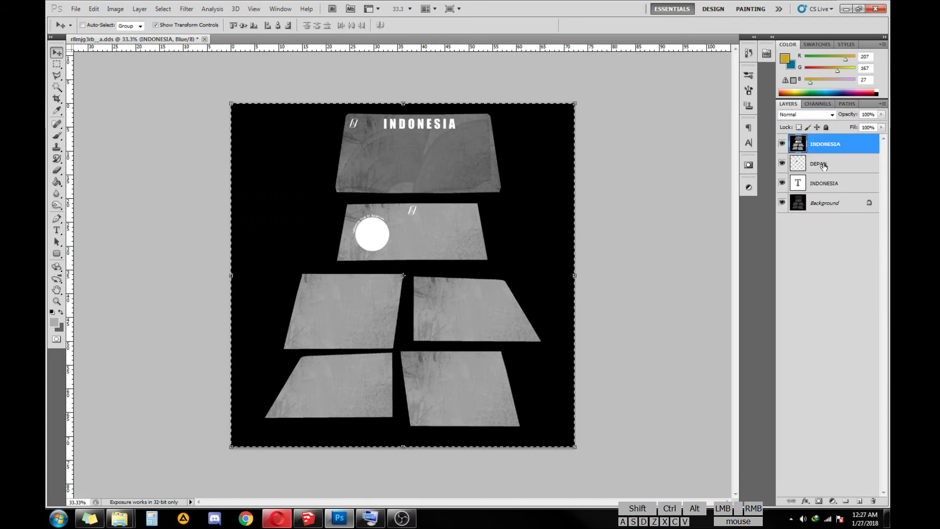
- Deselect and hide the merged INDONESIA helper layer
{"action": "left_click", "coordinate": [839, 168]}
{"action": "left_click", "coordinate": [836, 148]}
{"action": "key", "text": "ctrl+d"}
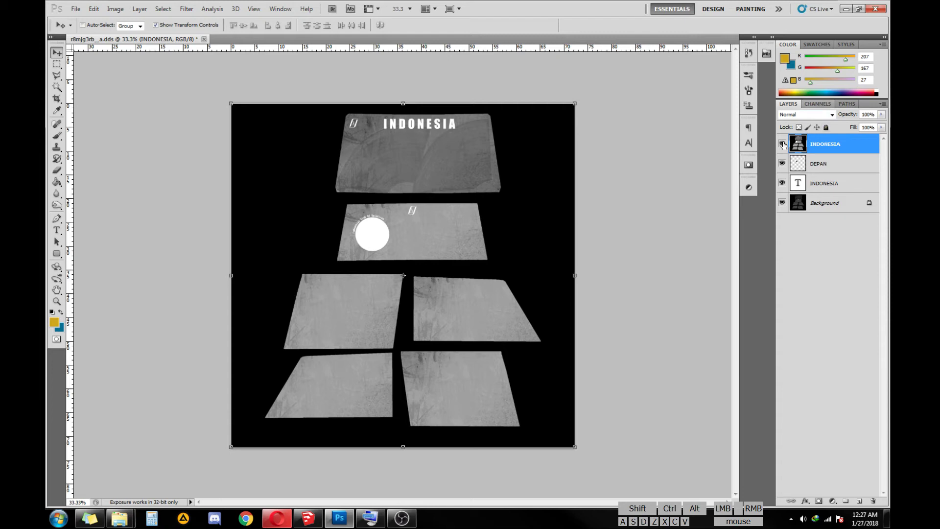
{"action": "left_click", "coordinate": [785, 146]}
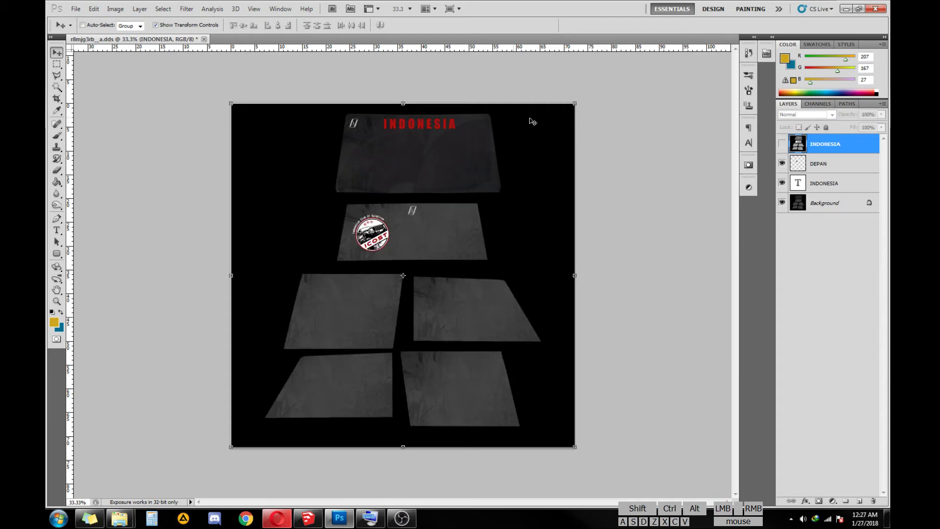
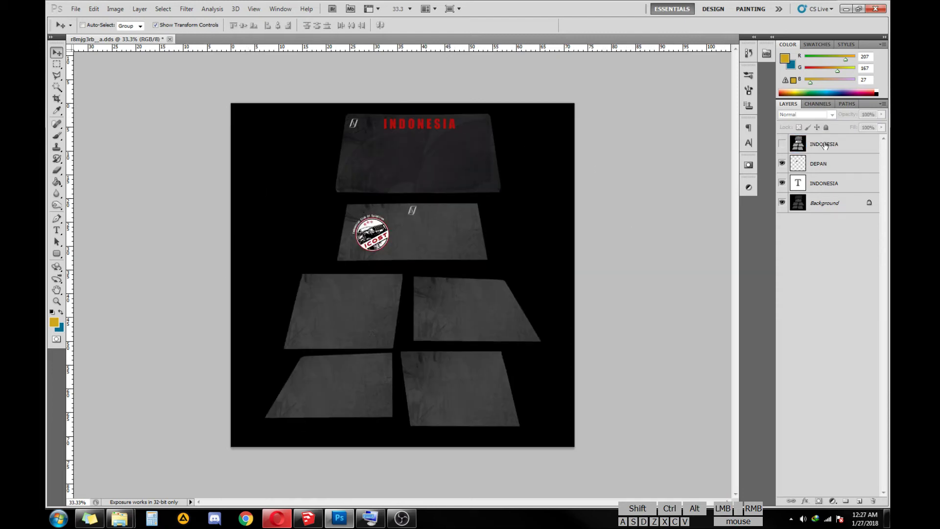
- Preview the Alpha 1 channel over the texture, then hide it and return to layers
{"action": "left_click", "coordinate": [825, 108]}
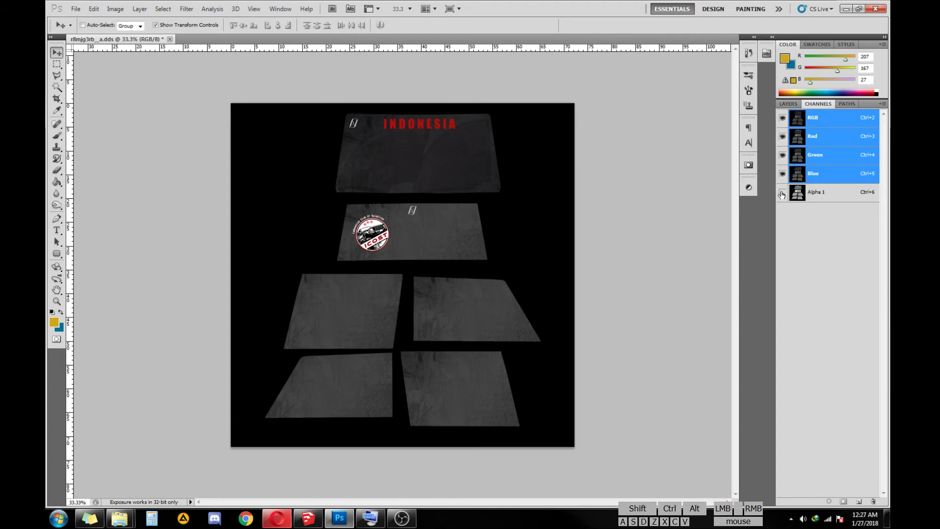
{"action": "left_click", "coordinate": [785, 195]}
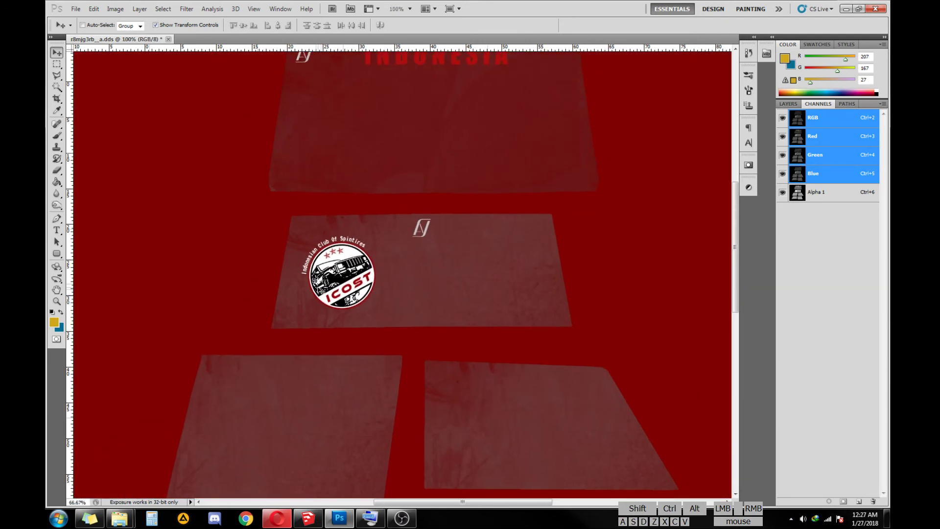
{"action": "left_click", "coordinate": [797, 109]}
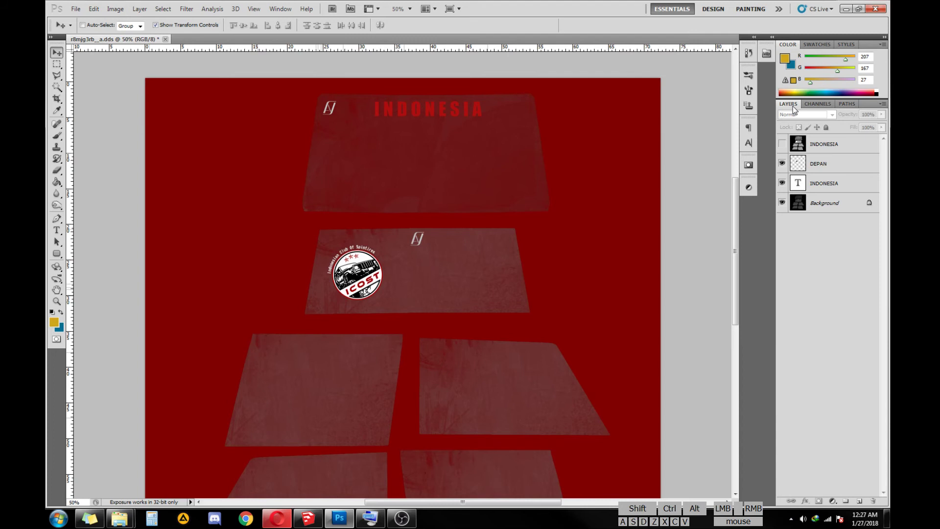
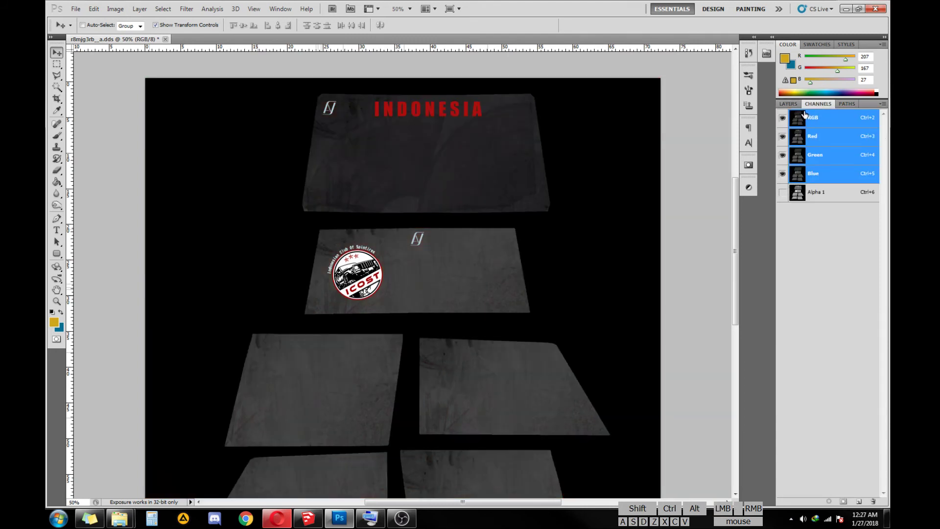
{"action": "left_click", "coordinate": [797, 106]}
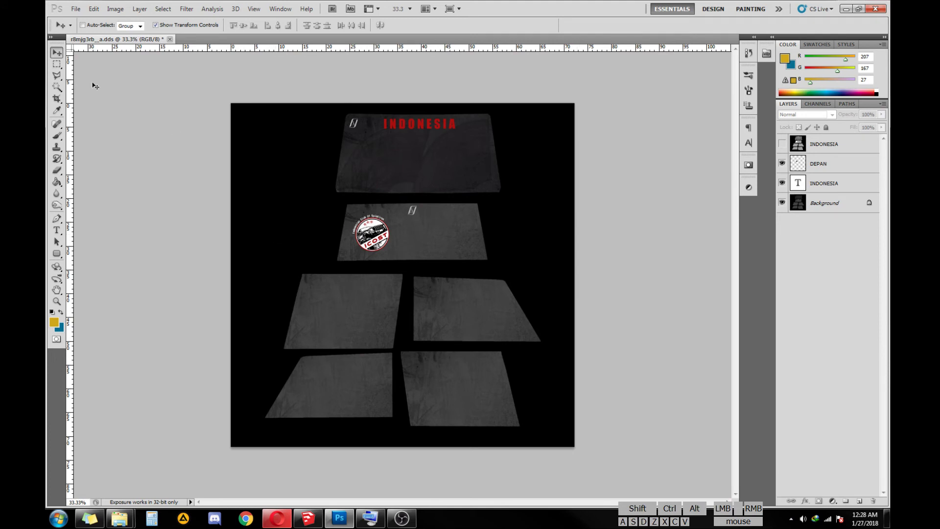
- Save the texture in D3D/DDS format over the existing r8mjg3rb__a.dds file
{"action": "left_click", "coordinate": [85, 14]}
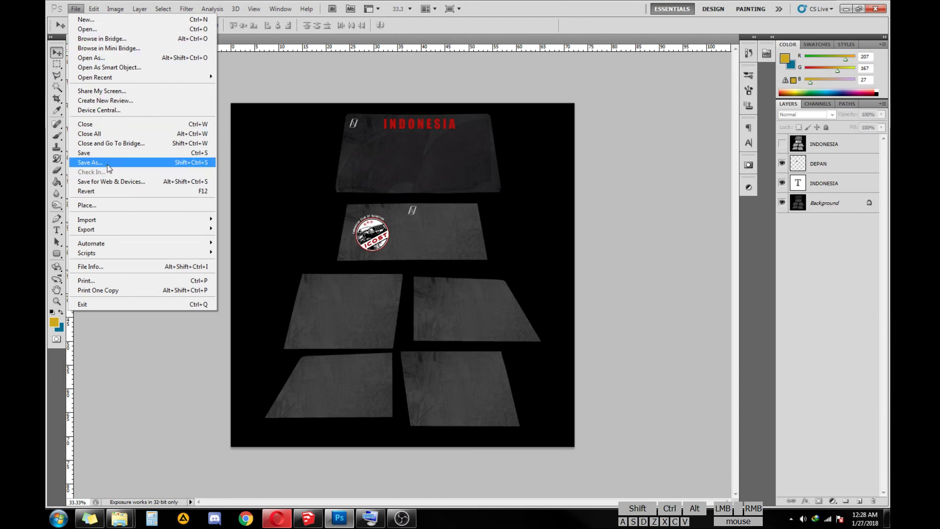
{"action": "left_click", "coordinate": [110, 167]}
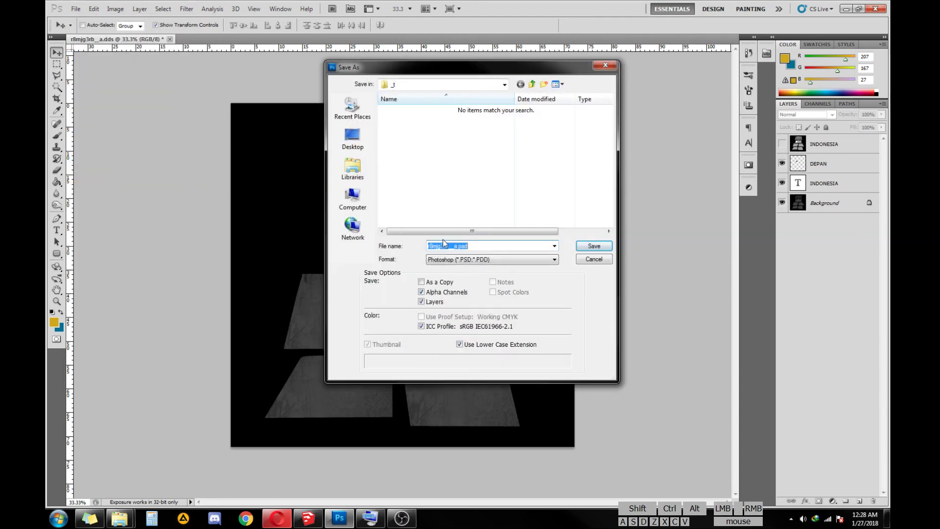
{"action": "left_click", "coordinate": [470, 260]}
{"action": "left_click", "coordinate": [510, 299]}
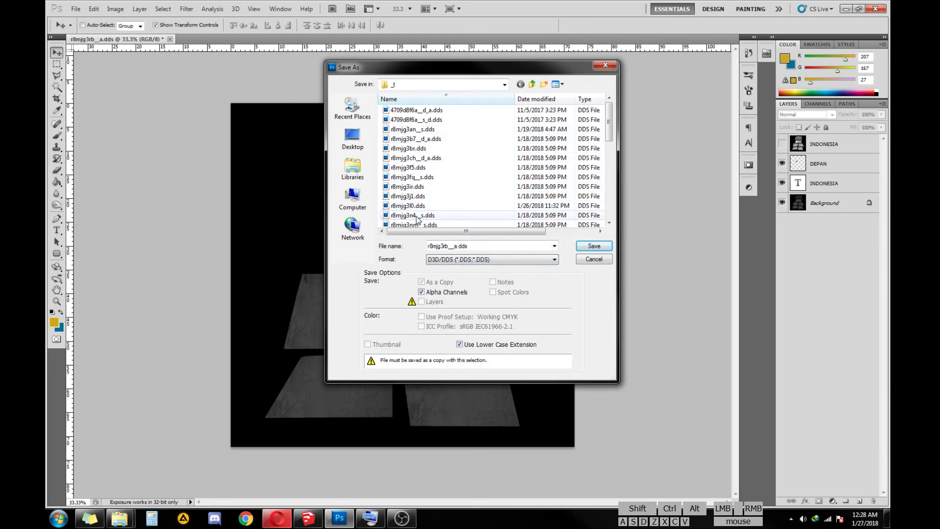
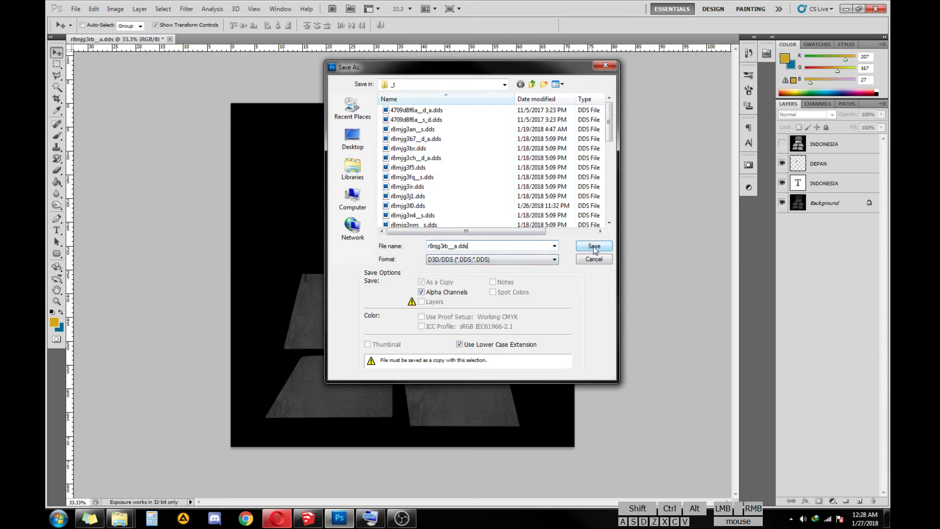
{"action": "left_click", "coordinate": [596, 249]}
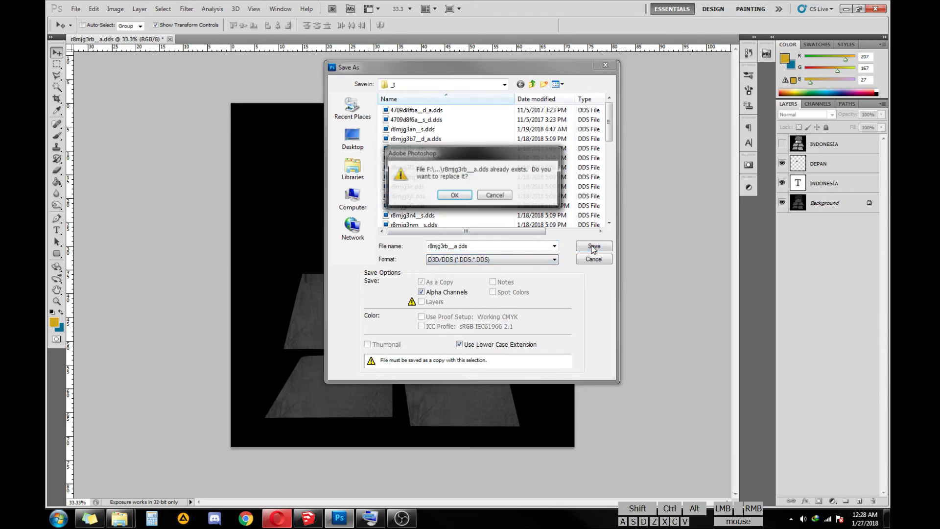
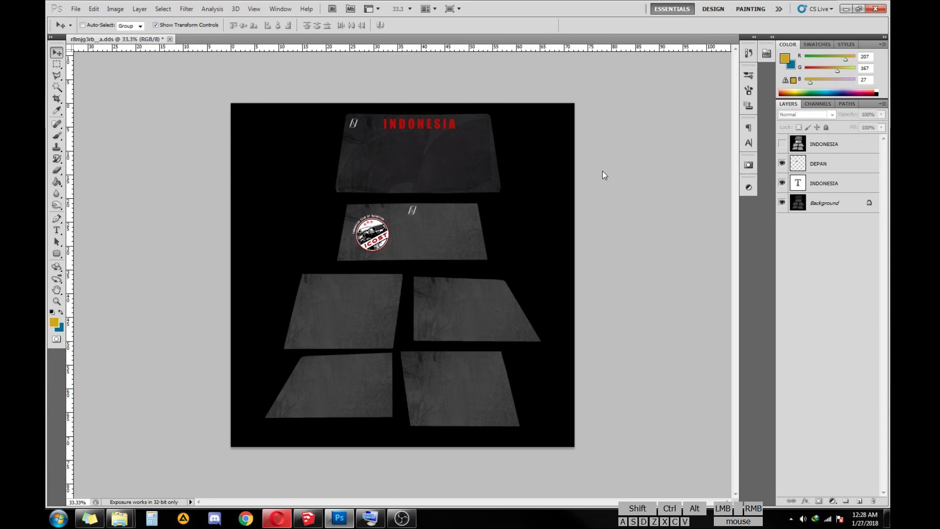
- Switch to Windows Explorer showing the folder with the saved texture
{"action": "left_click", "coordinate": [847, 13]}
{"action": "left_click", "coordinate": [649, 38]}
{"action": "left_click", "coordinate": [694, 118]}
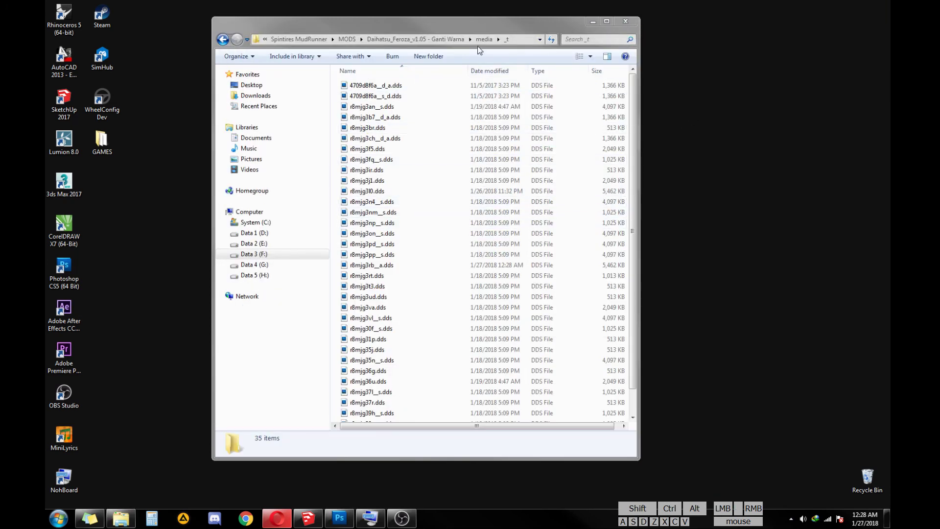
- Launch JSGME.exe from the Spintires MudRunner install folder
{"action": "left_click", "coordinate": [345, 41]}
{"action": "left_click", "coordinate": [427, 43]}
{"action": "left_click", "coordinate": [406, 172]}
{"action": "left_click", "coordinate": [498, 272]}
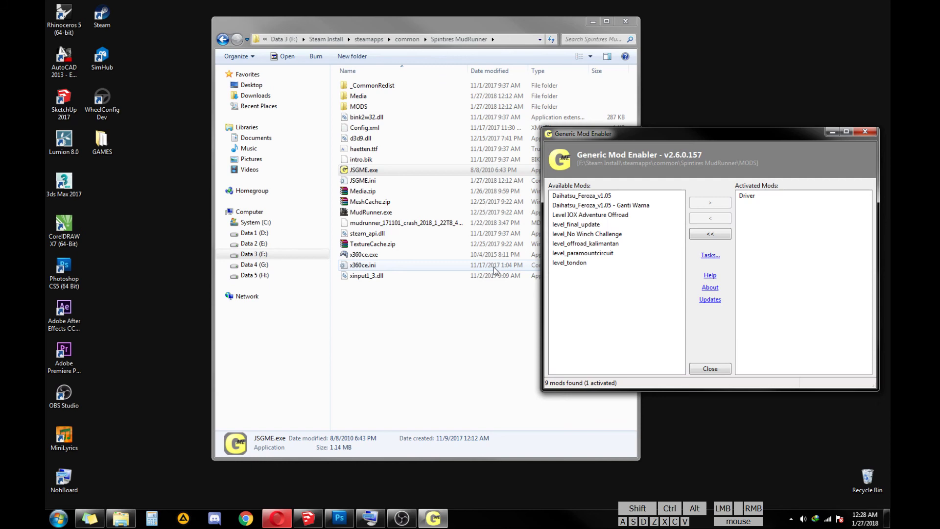